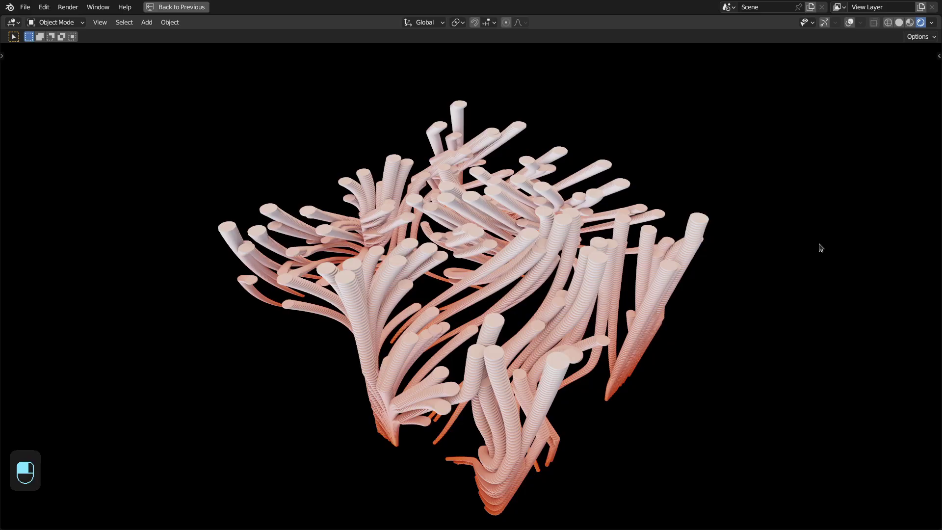
# - Stop playback and lay out the Distribute Points on Faces and Viewer nodes in the node editor
pyautogui.press('space')
pyautogui.moveTo(822, 245); pyautogui.dragTo(221, 170)
pyautogui.press('ctrl+shift+s')
pyautogui.press('shift+a')
pyautogui.moveTo(297, 165); pyautogui.dragTo(629, 28)
pyautogui.middleClick(629, 29)
pyautogui.moveTo(630, 26); pyautogui.dragTo(486, 108)
pyautogui.moveTo(485, 108); pyautogui.dragTo(546, 147)
# - Add a node, reposition it, then delete it and tidy the graph around the viewer
pyautogui.press('shift+a')
pyautogui.moveTo(546, 147); pyautogui.dragTo(535, 120)
pyautogui.moveTo(536, 120); pyautogui.dragTo(510, 258)
pyautogui.press('x')
pyautogui.moveTo(509, 257); pyautogui.dragTo(679, 227)
pyautogui.middleClick(679, 227)
pyautogui.click(550, 239)
pyautogui.middleClick(549, 240)
# - Add an empty Simulation Input/Output zone beside the point-distribution nodes in a maximized editor
pyautogui.moveTo(649, 287); pyautogui.dragTo(607, 185)
pyautogui.moveTo(524, 207); pyautogui.dragTo(607, 186)
pyautogui.moveTo(524, 207); pyautogui.dragTo(610, 185)
pyautogui.press('shift+a')
pyautogui.click(610, 185)
pyautogui.press('ctrl+space')
pyautogui.click(613, 185)
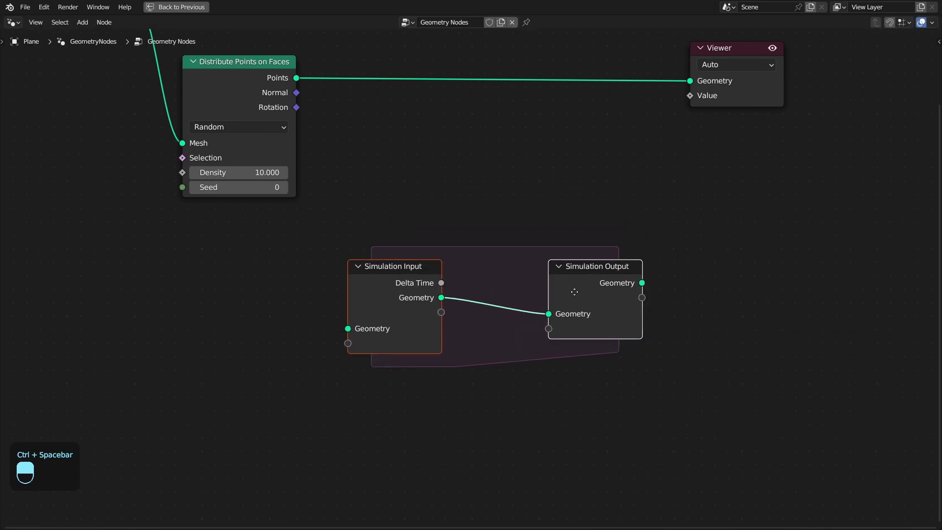
# - Link Group Input Geometry into the Simulation Input and restore the full workspace layout
pyautogui.moveTo(465, 285); pyautogui.dragTo(547, 249)
pyautogui.press('ctrl+space')
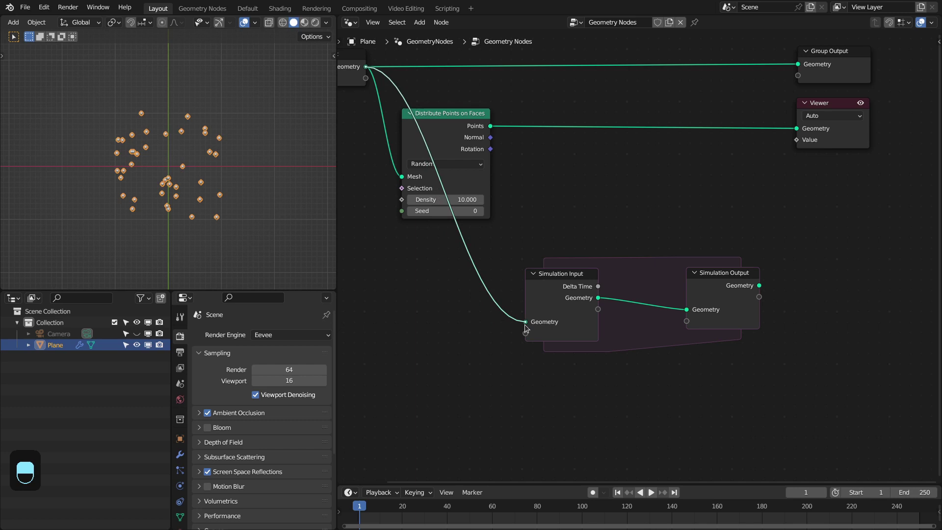
# - Add a Transform Geometry node inside the simulation zone with Translation X 1 m
pyautogui.click(707, 238)
pyautogui.moveTo(639, 215); pyautogui.dragTo(684, 329)
pyautogui.press('shift+a')
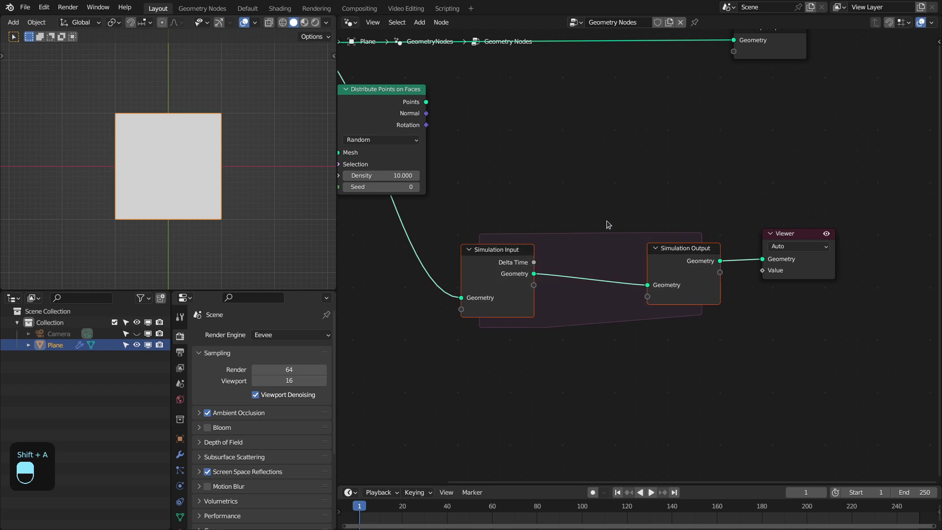
pyautogui.press('shift+a')
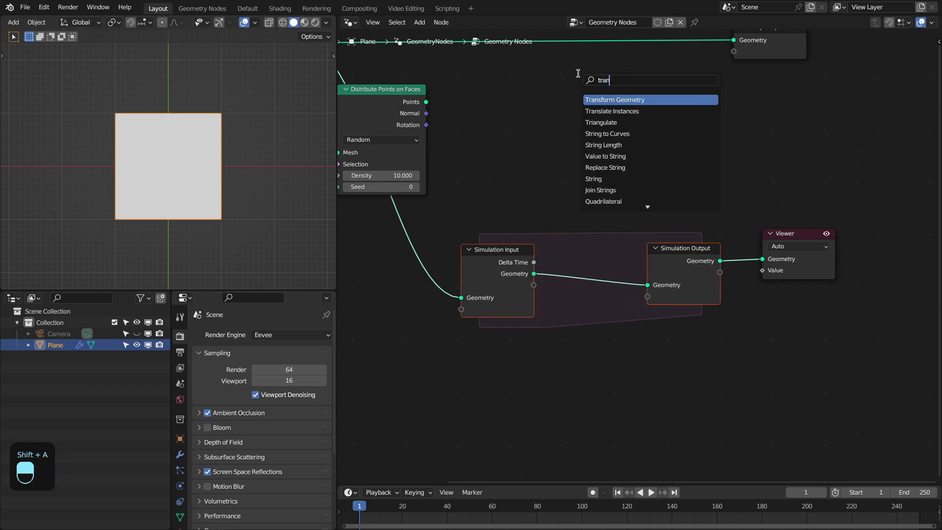
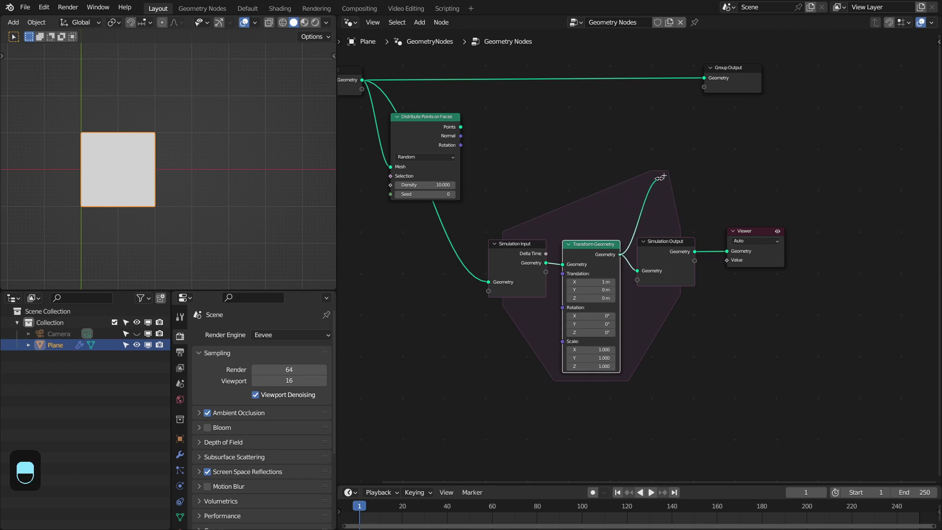
pyautogui.click(586, 205)
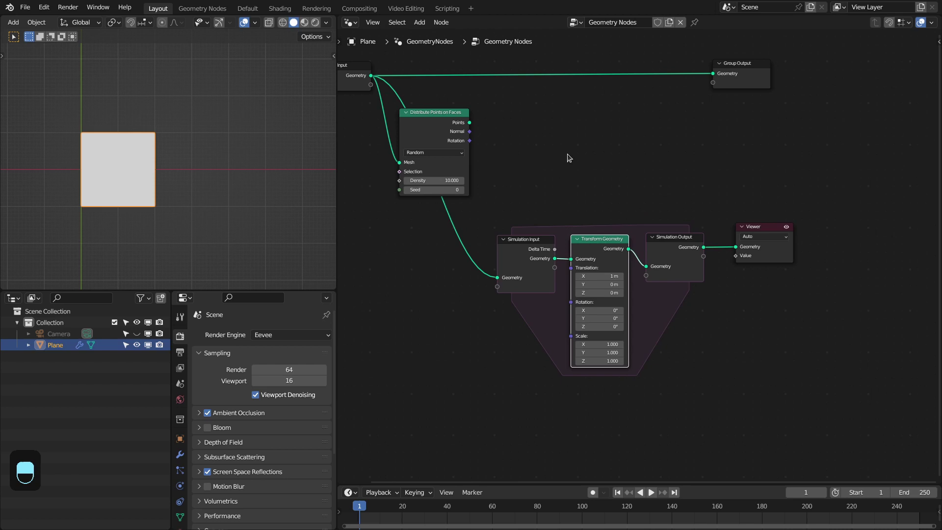
# - Step forward four frames to watch the plane shift 1 m per frame
pyautogui.press('Right')
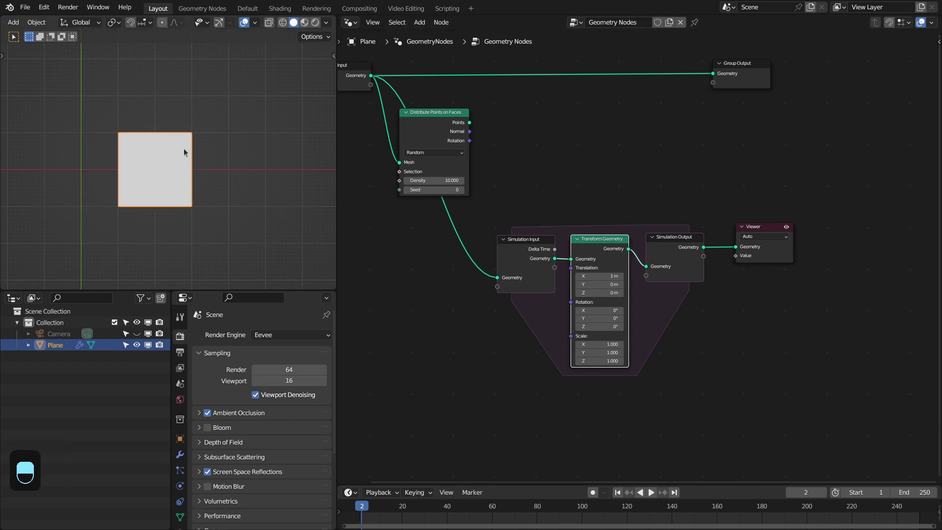
pyautogui.press('Right')
pyautogui.press('Right')
pyautogui.press('Right')
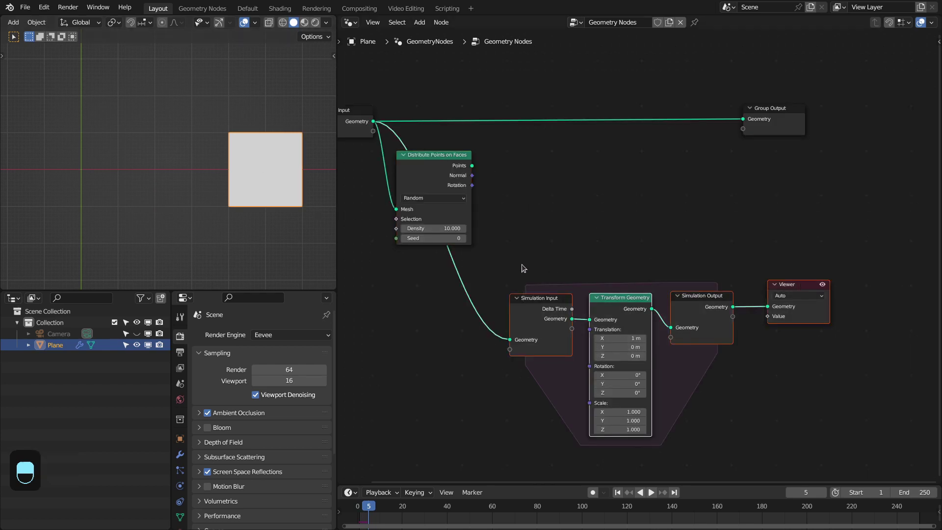
# - Delete the test nodes, add a new simulation zone fed by the Points and joined with the plane geometry
pyautogui.press('x')
pyautogui.press('shift+a')
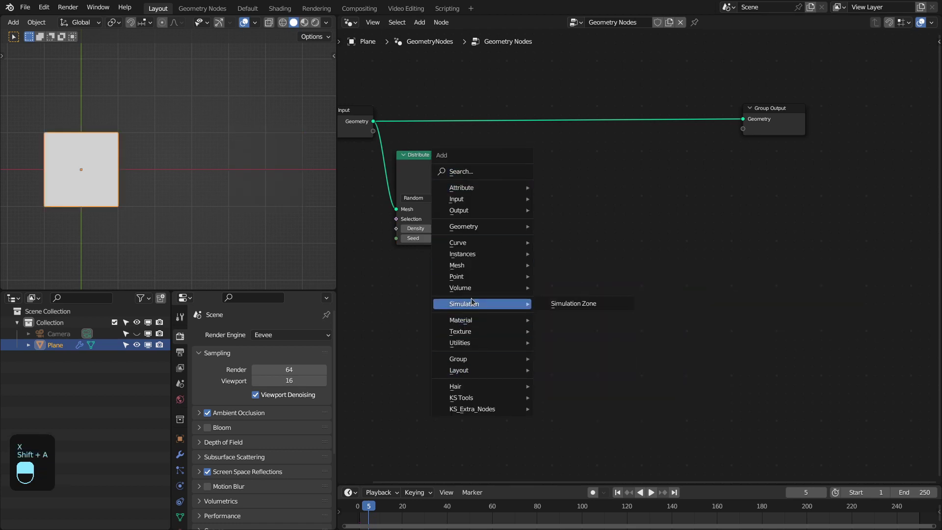
pyautogui.click(476, 164)
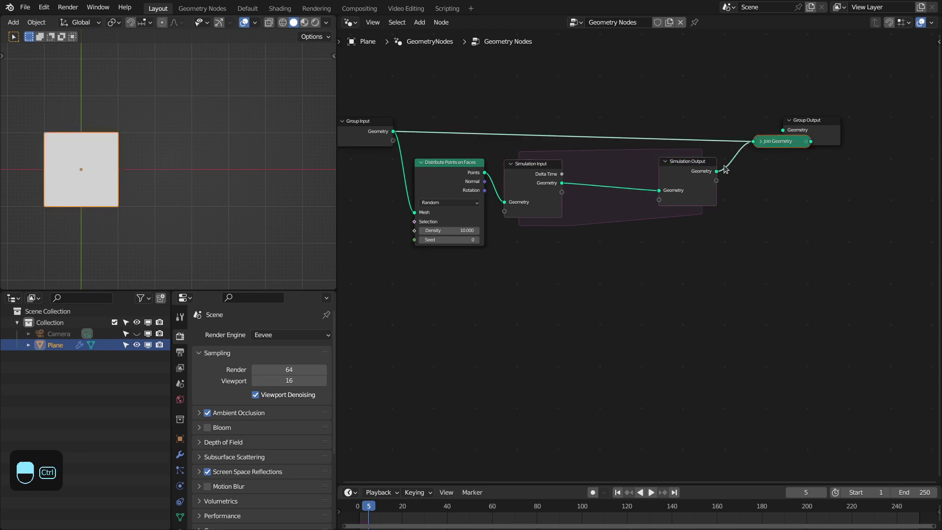
pyautogui.click(753, 137)
pyautogui.click(777, 143)
# - Rewind the timeline and search for a Set Position node to place inside the zone
pyautogui.press('shift+Right')
pyautogui.press('shift+Left')
pyautogui.press('shift+a')
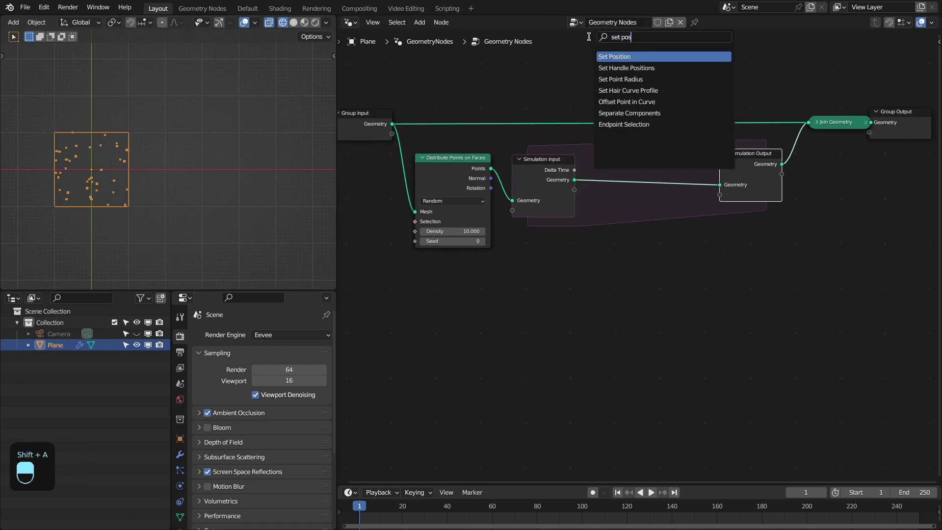
# - Place Set Position with a Vector Math Scale 0.1 offset, plus Noise Texture minus 0.5 nodes
pyautogui.click(628, 157)
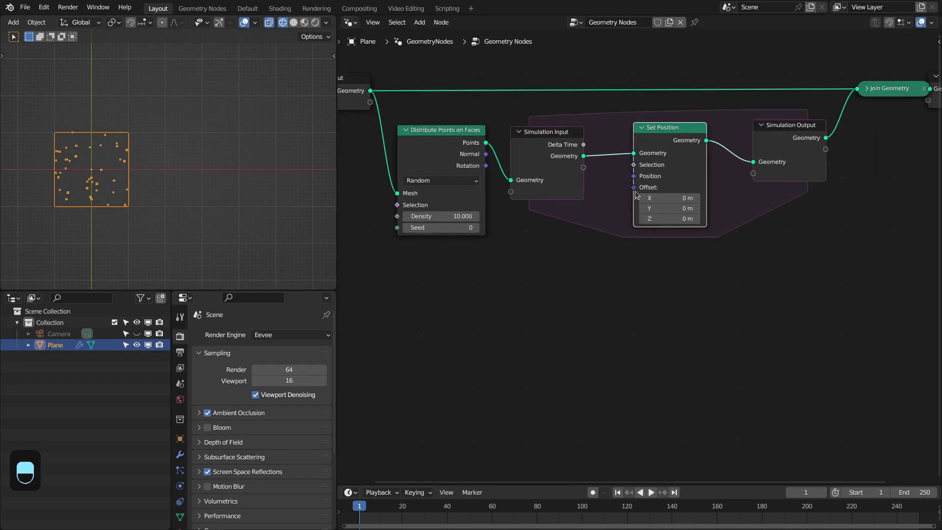
pyautogui.press('x')
pyautogui.click(668, 275)
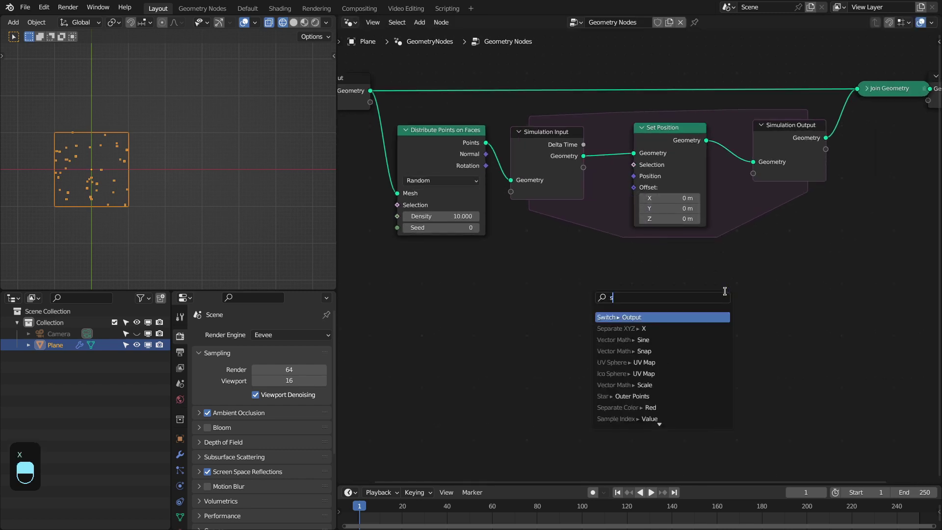
pyautogui.moveTo(668, 215); pyautogui.dragTo(786, 168)
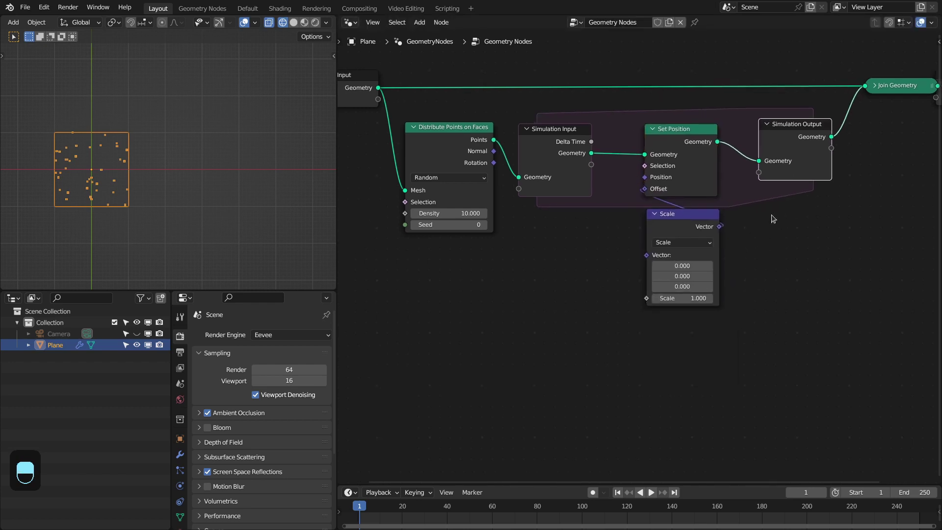
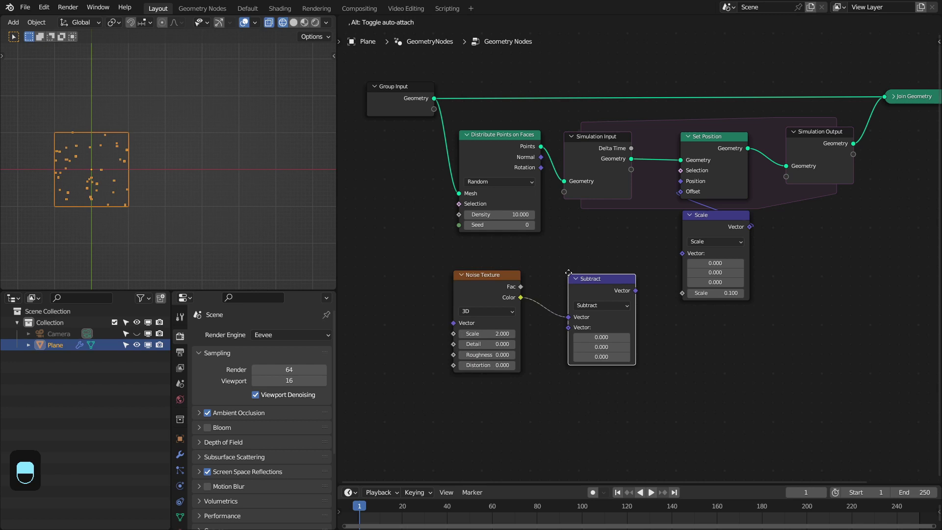
pyautogui.click(548, 276)
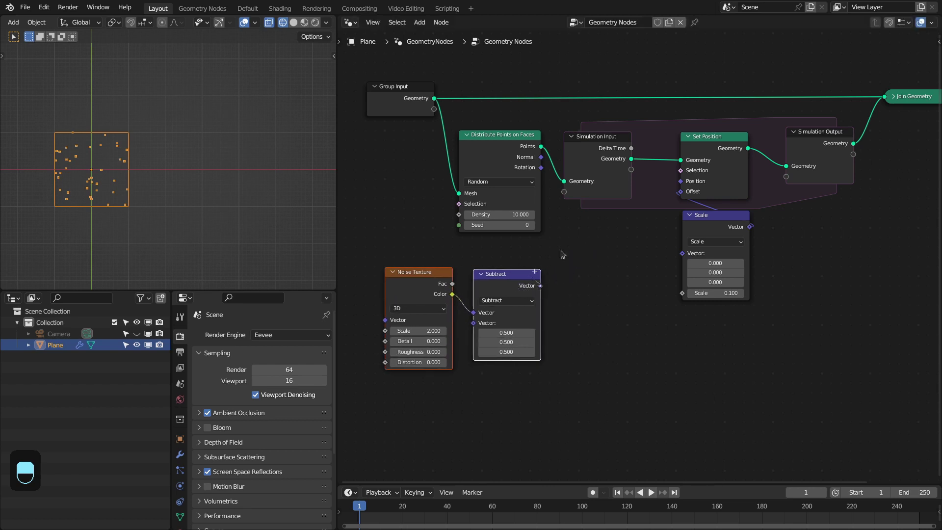
# - Feed the centered noise into the Scale vector and play to watch the points drift
pyautogui.click(545, 291)
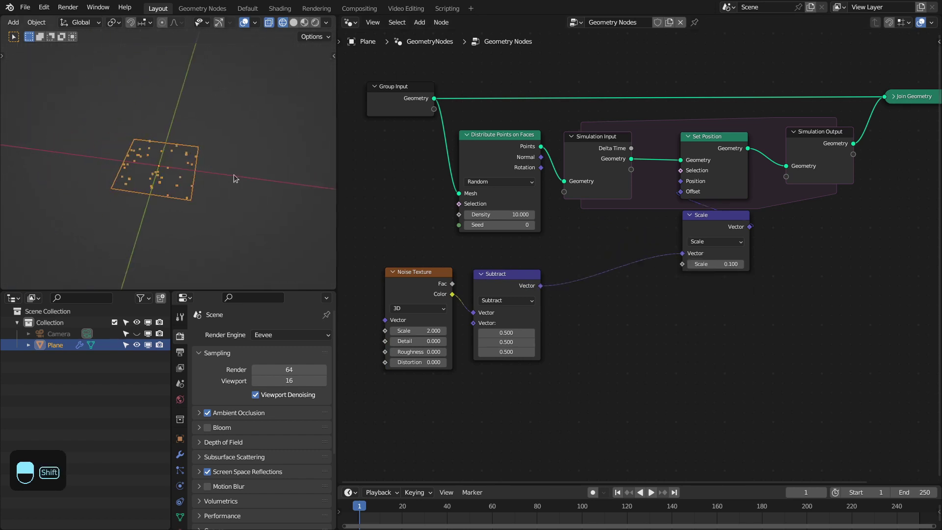
pyautogui.press('space')
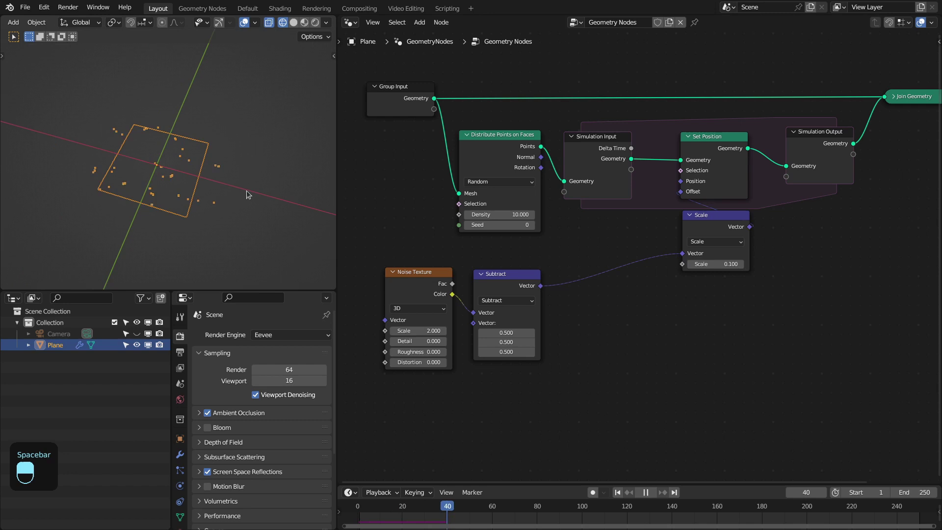
pyautogui.press('space')
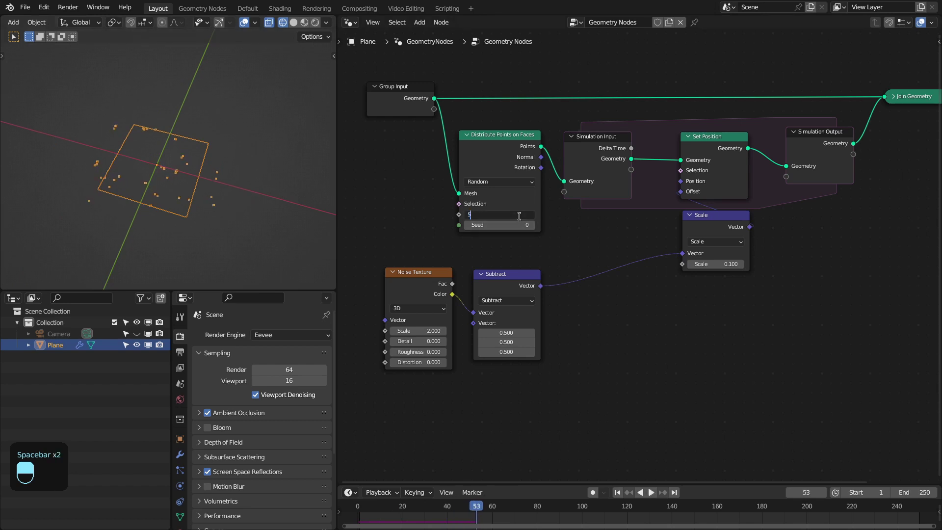
pyautogui.press('KP_0')
# - Set Distribute Points on Faces Density to 50 and replay from frame 1
pyautogui.press('shift+Left')
pyautogui.press('space')
pyautogui.press('alt+a')
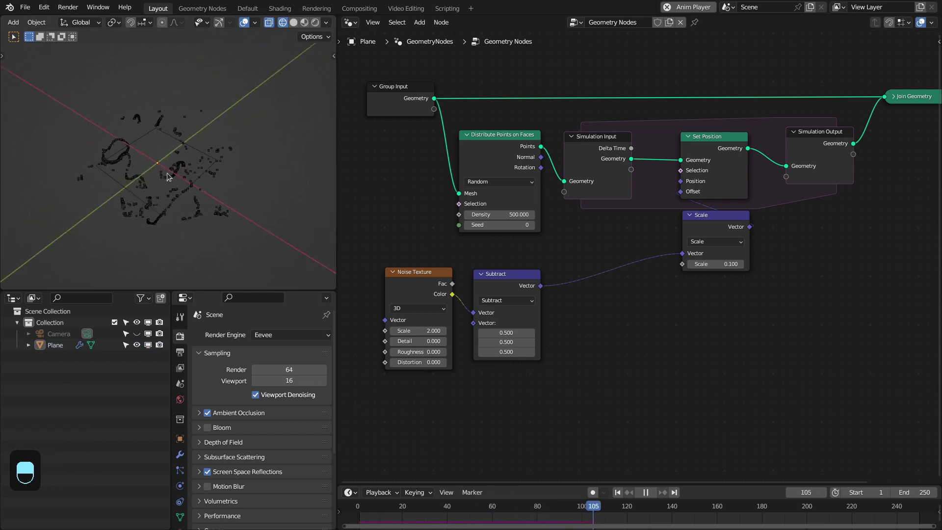
pyautogui.press('shift+Left')
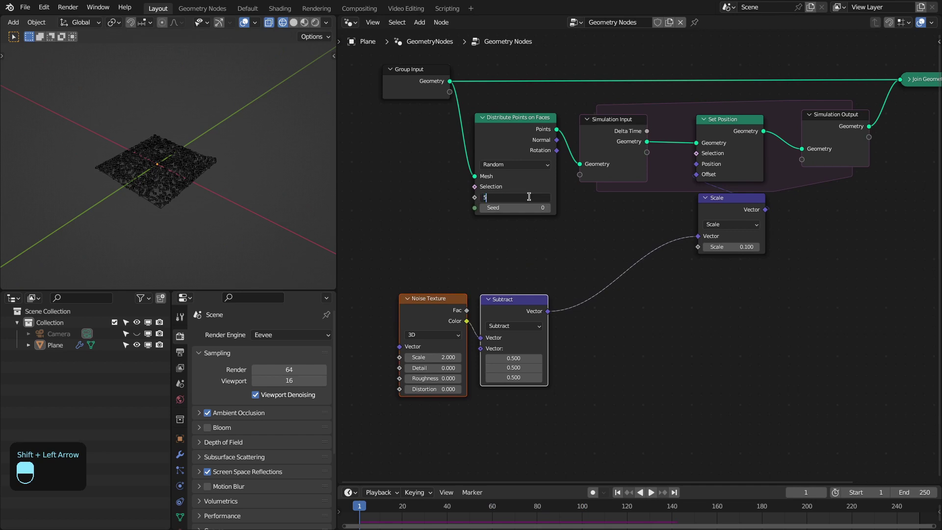
# - Add Sample Nearest Surface reading the plane with a Normal value and wire its output onward
pyautogui.click(511, 324)
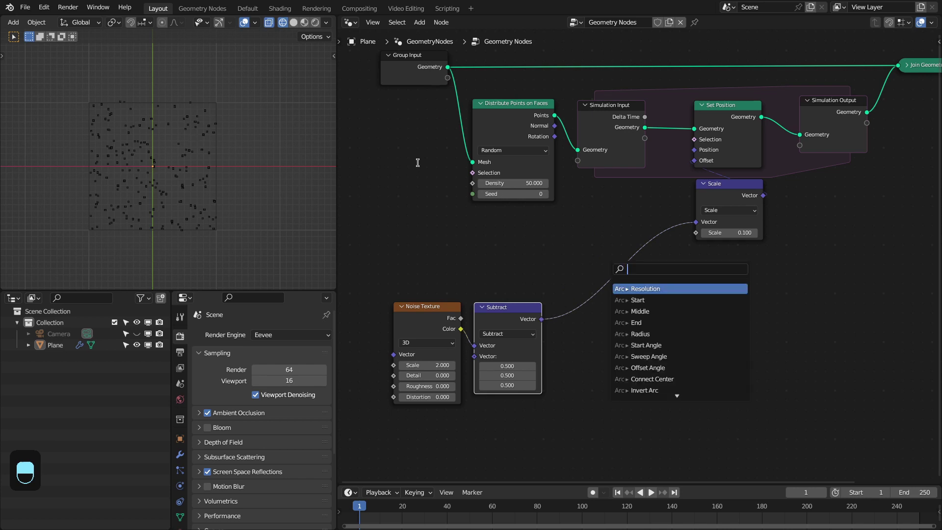
pyautogui.moveTo(432, 171); pyautogui.dragTo(452, 70)
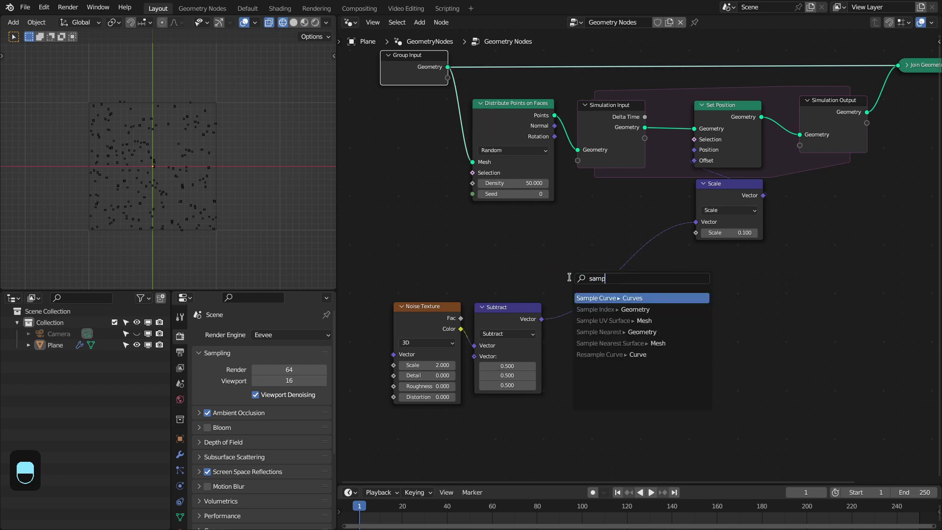
pyautogui.press('Down')
pyautogui.press('Down')
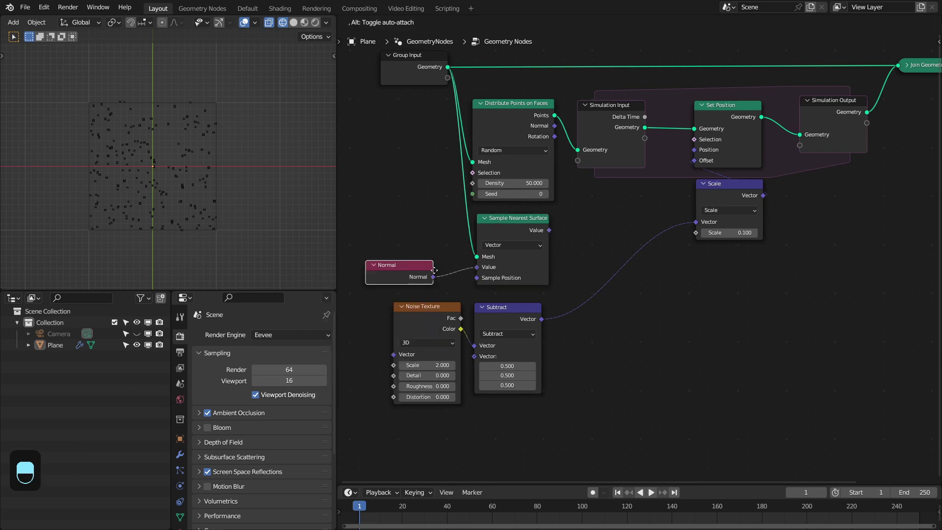
pyautogui.moveTo(467, 225); pyautogui.dragTo(531, 224)
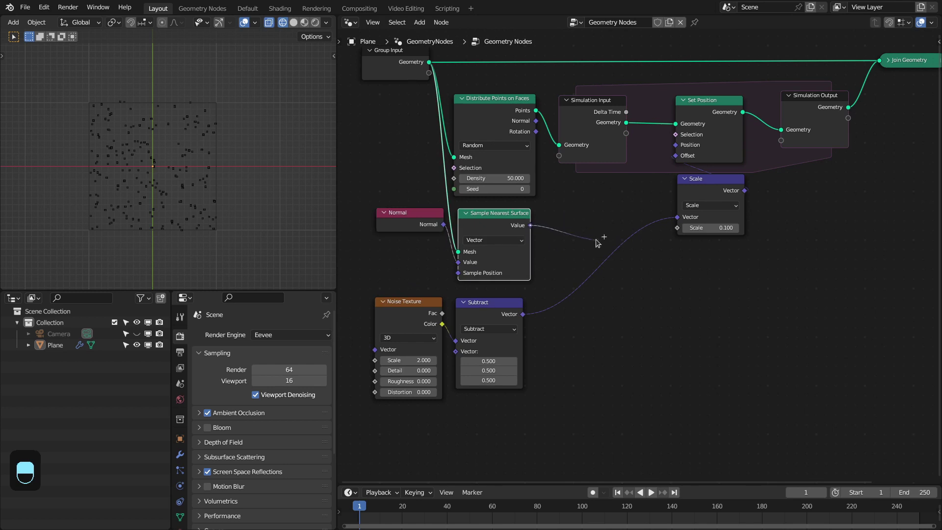
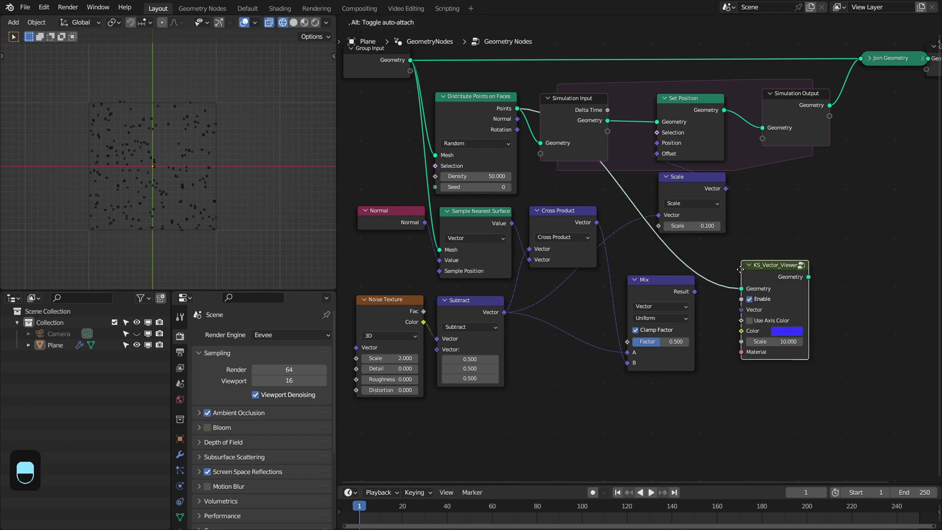
# - Preview the KS_Vector_Viewer, set Density 200, Noise Scale 1, viewer Scale 16, Mix Factor 1.0, viewed from top
pyautogui.click(752, 270)
pyautogui.press('shift+a')
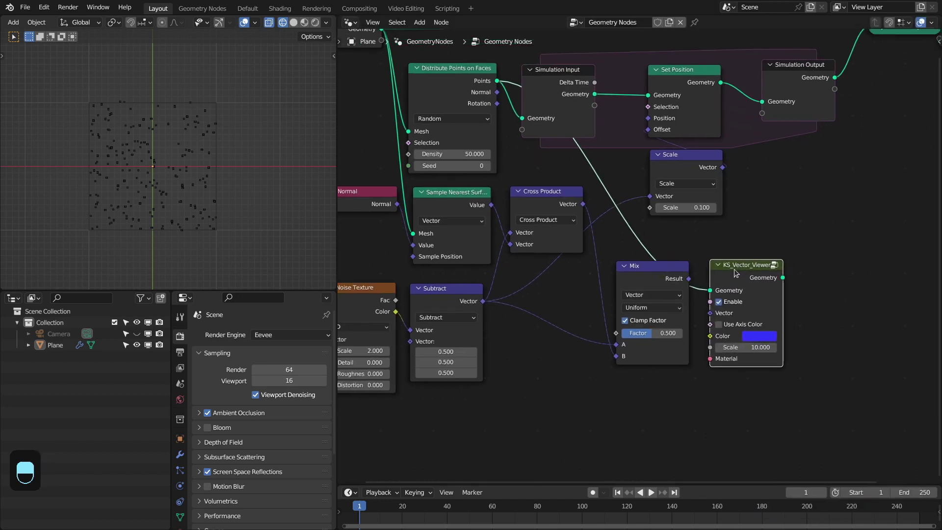
pyautogui.click(735, 273)
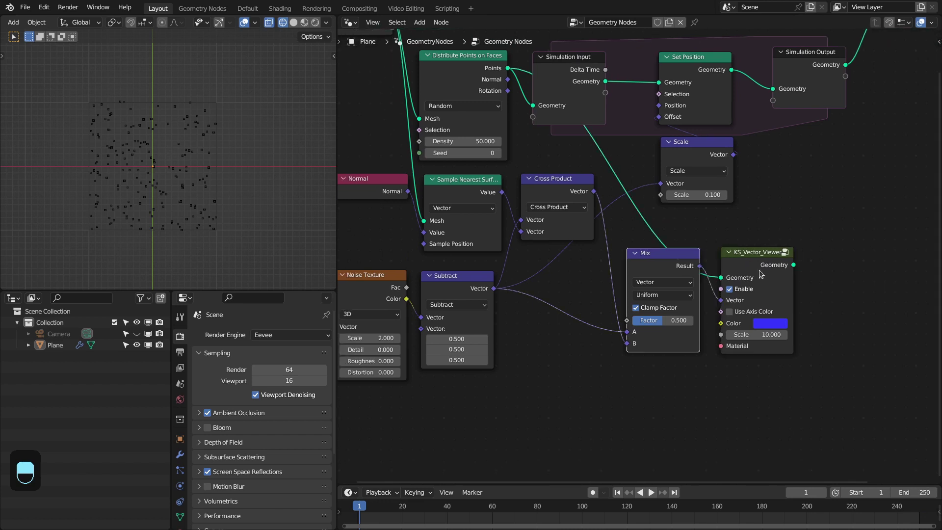
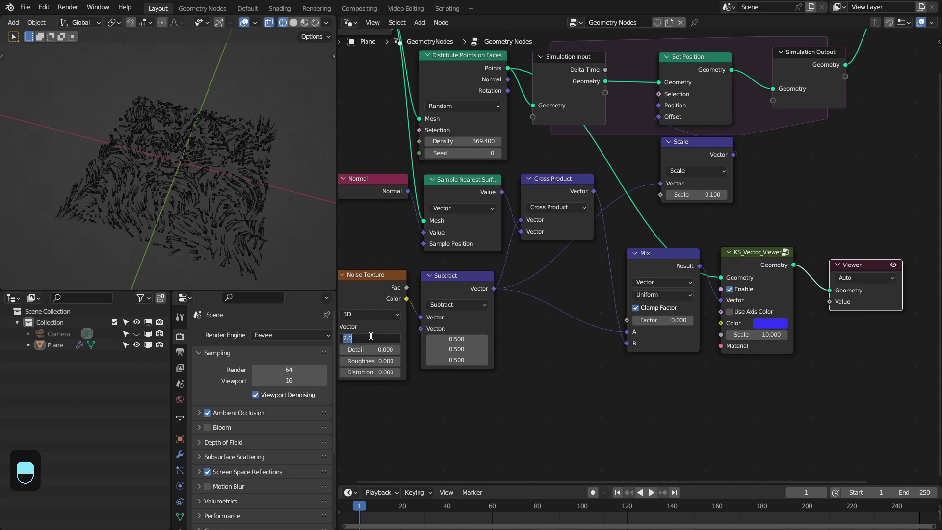
pyautogui.press('shift+KP_0')
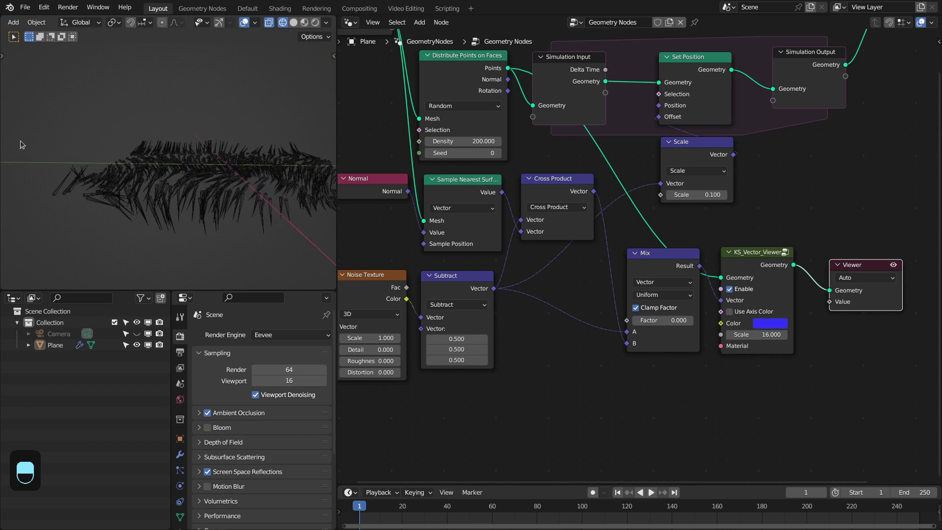
pyautogui.press('KP_7')
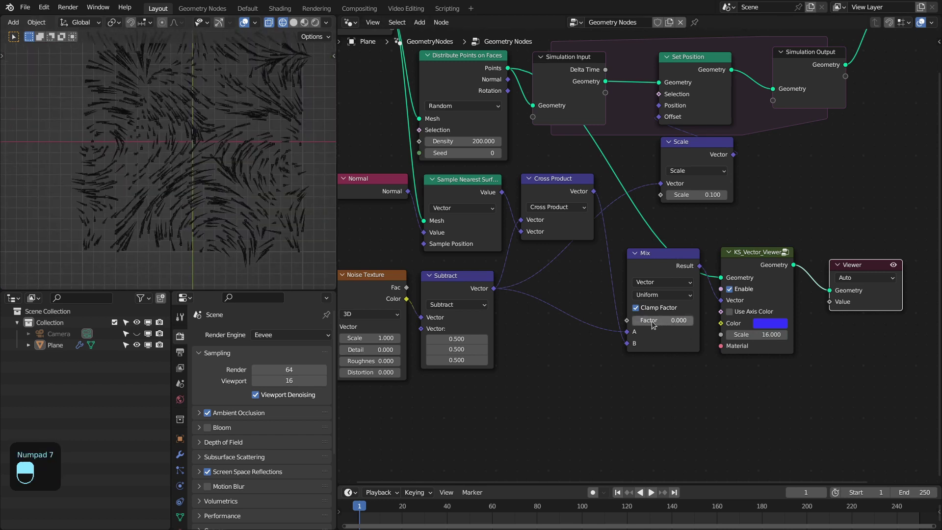
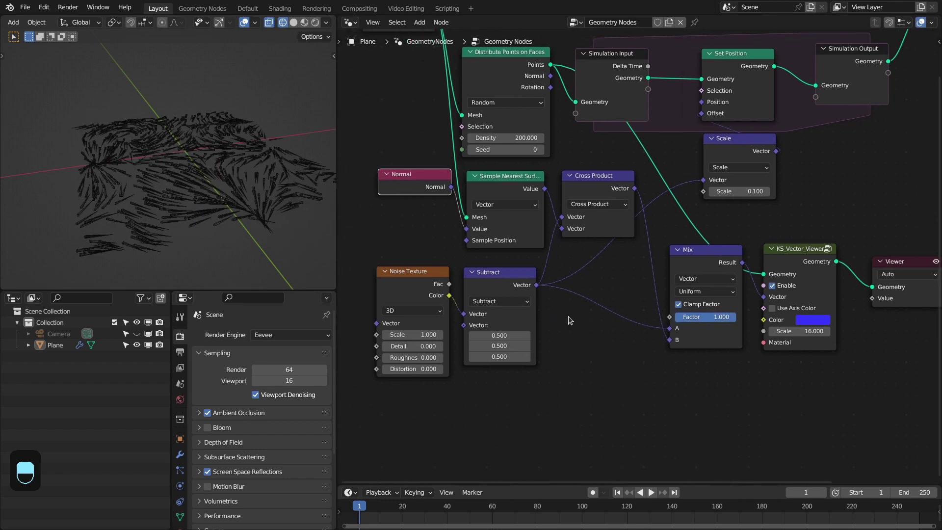
# - Switch noise to 4D and insert a Vector Math Project node fed by the surface normal after Subtract
pyautogui.press('space')
pyautogui.press('space')
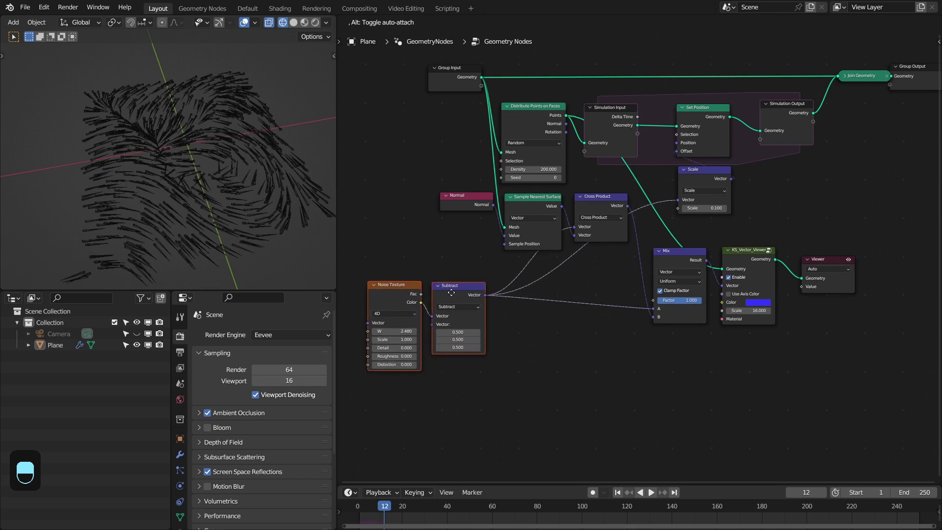
pyautogui.press('x')
pyautogui.moveTo(459, 292); pyautogui.dragTo(714, 299)
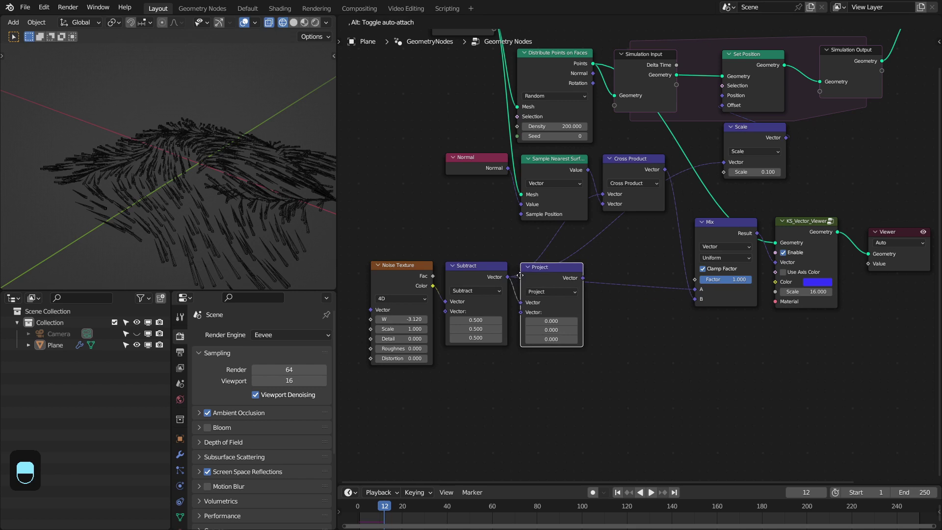
pyautogui.moveTo(524, 278); pyautogui.dragTo(592, 174)
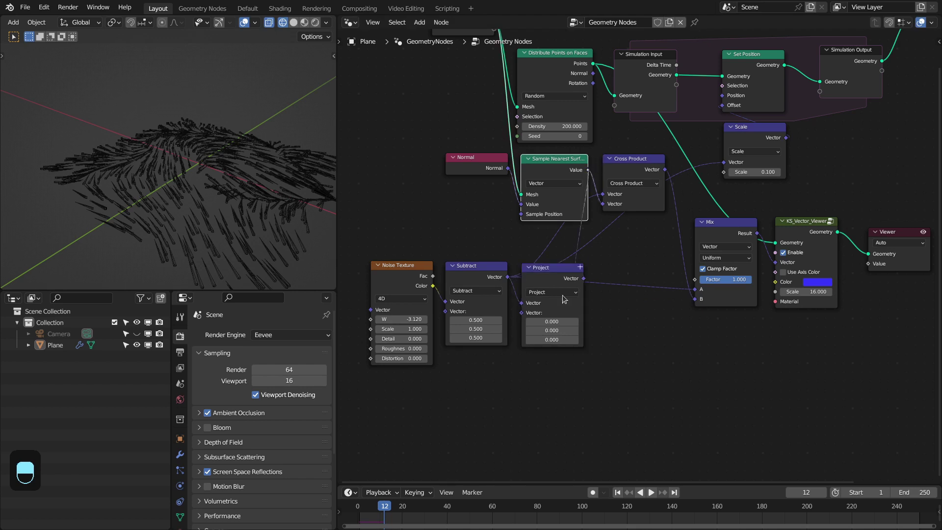
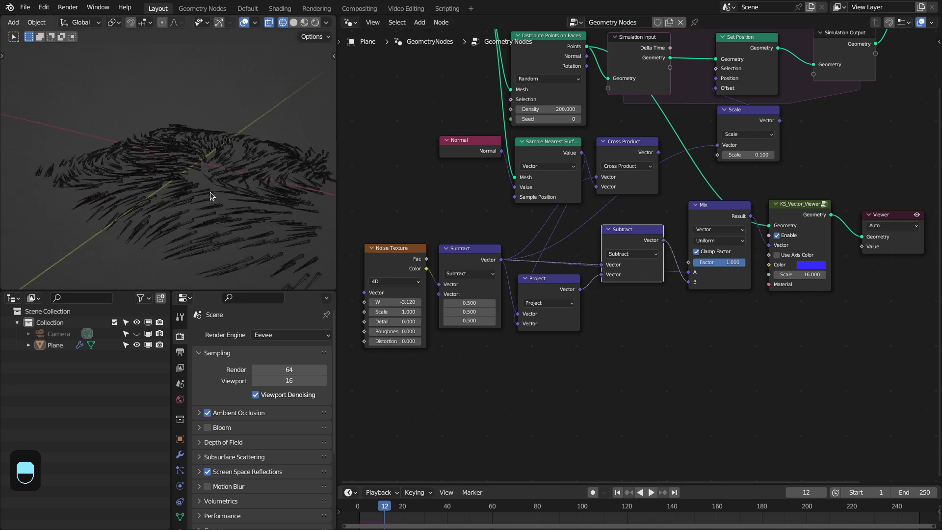
# - Delete the Mix, Cross Product and vector viewer nodes from the tree
pyautogui.press('KP_7')
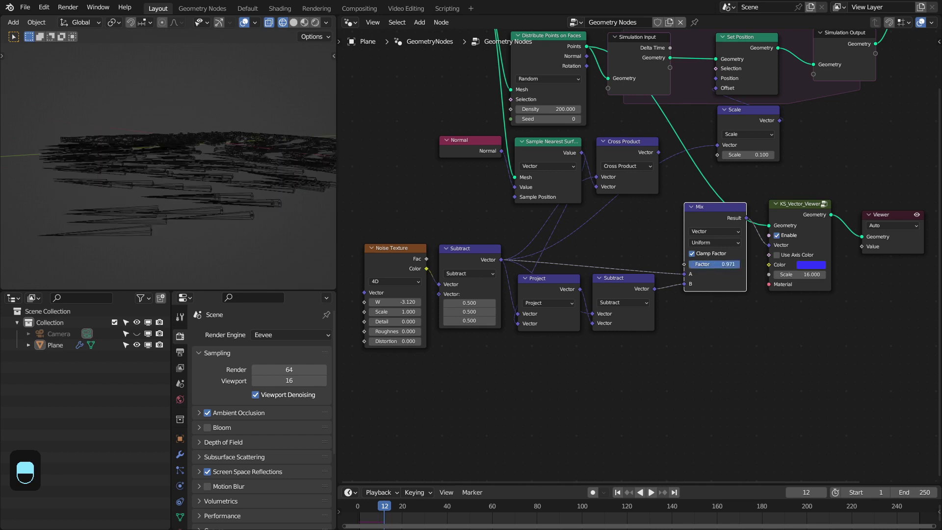
pyautogui.moveTo(677, 215); pyautogui.dragTo(605, 161)
pyautogui.press('x')
pyautogui.press('x')
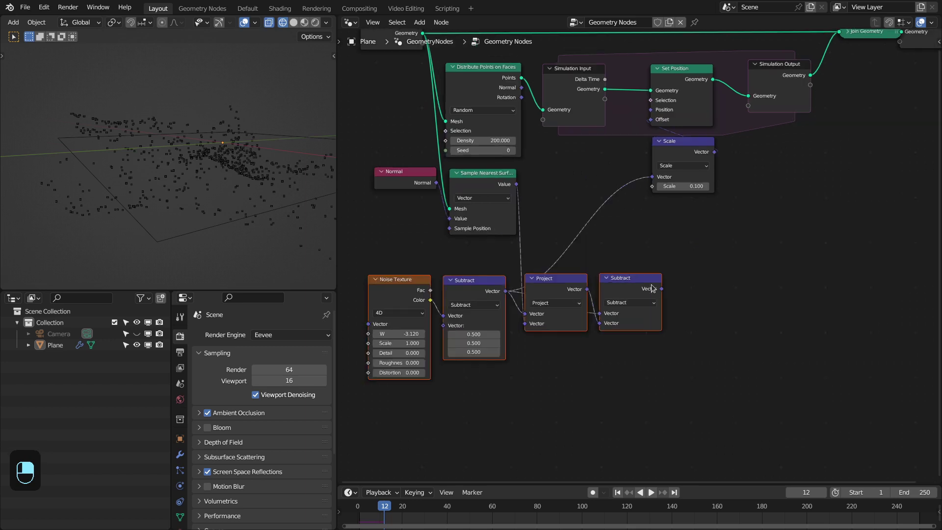
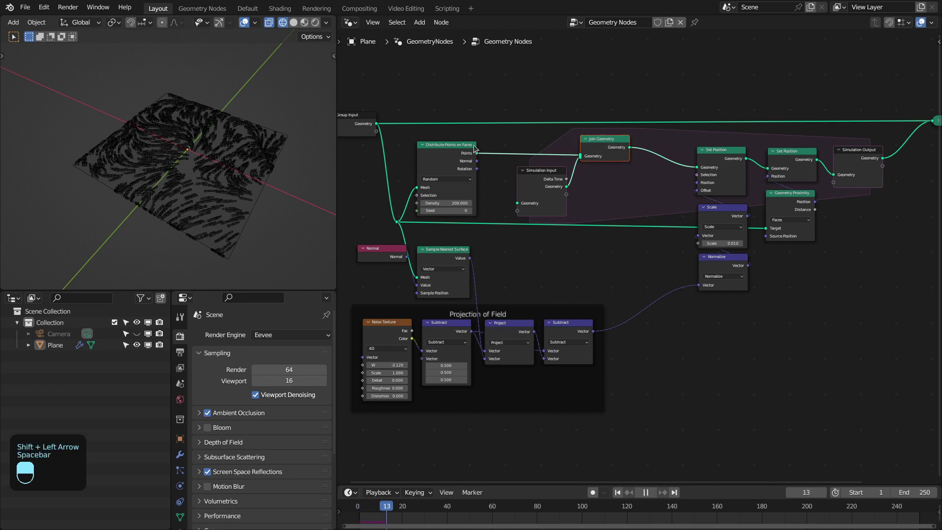
# - Set Distribute Points on Faces Density to 50 and replay from frame 1
pyautogui.press('space')
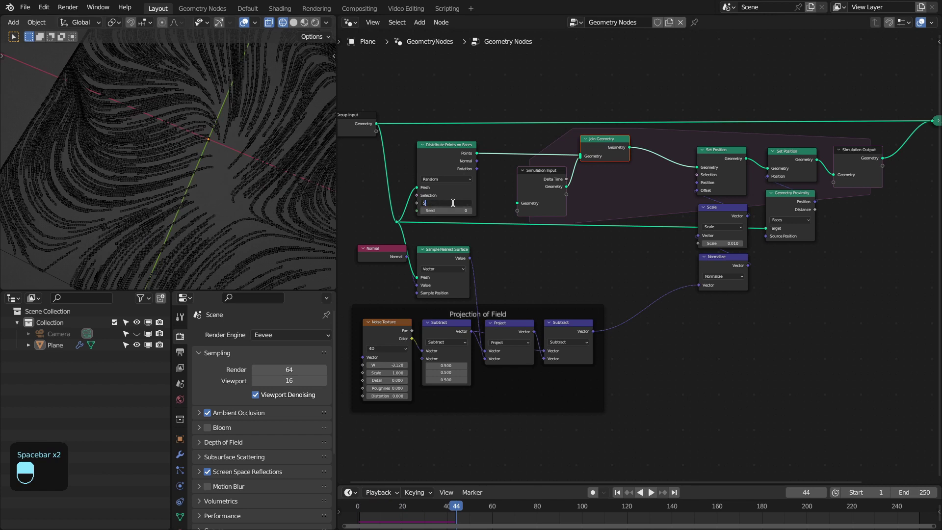
pyautogui.press('shift+Left')
pyautogui.press('space')
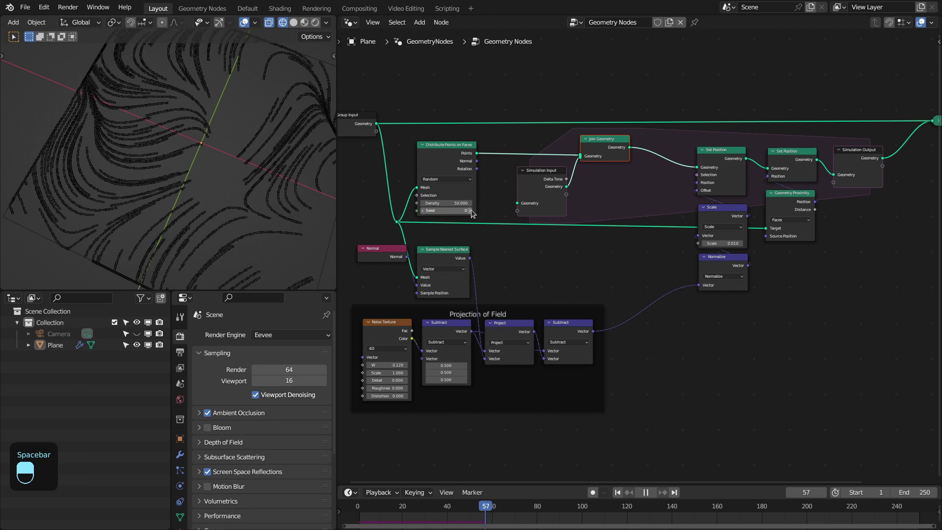
pyautogui.click(472, 211)
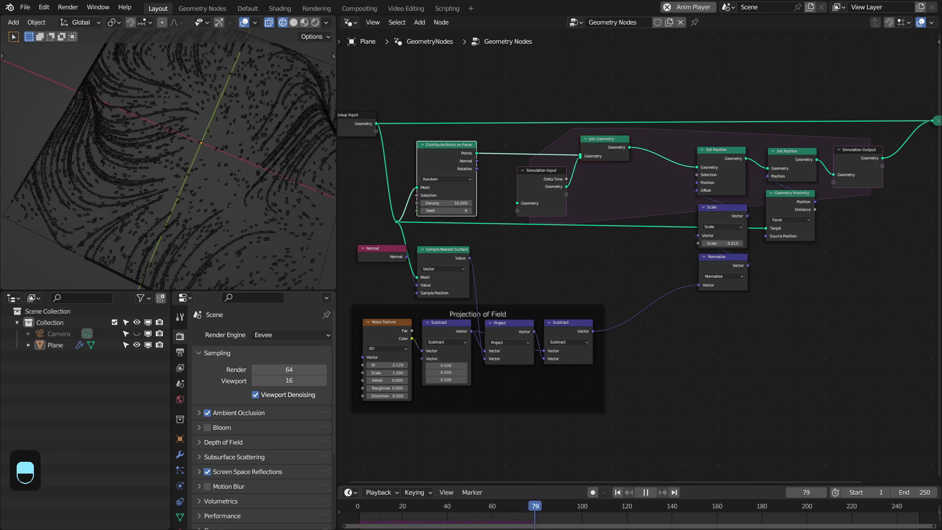
# - Set Seed to 14, End frame to 100 and rewind to frame 1
pyautogui.press('space')
pyautogui.press('shift+Left')
pyautogui.press('space')
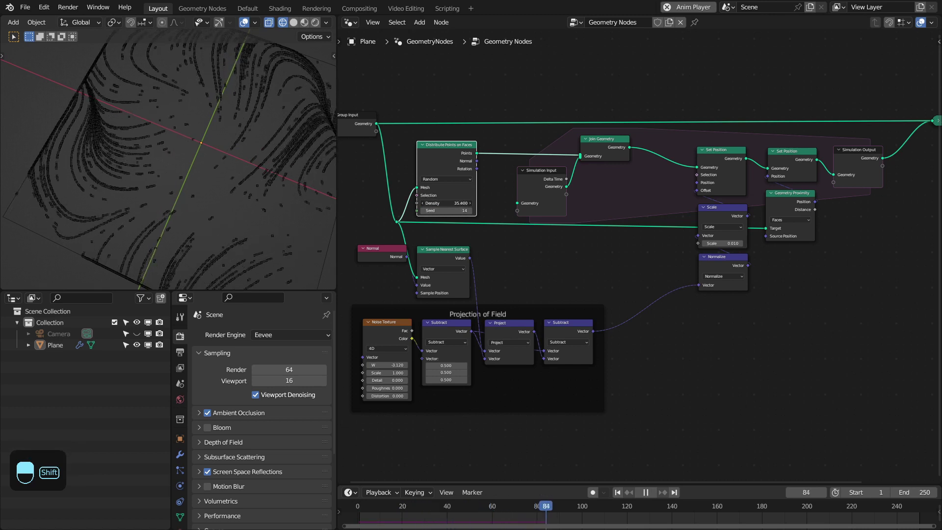
pyautogui.press('space')
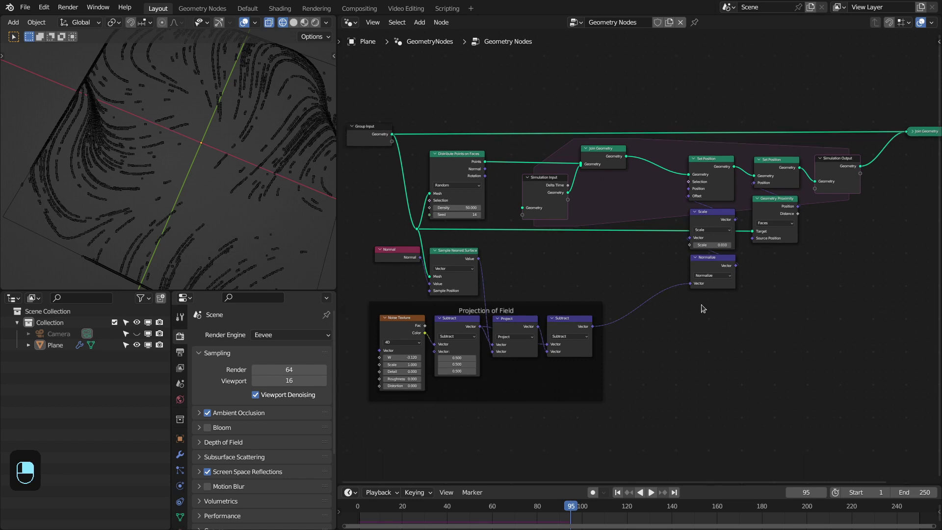
pyautogui.press('shift+Left')
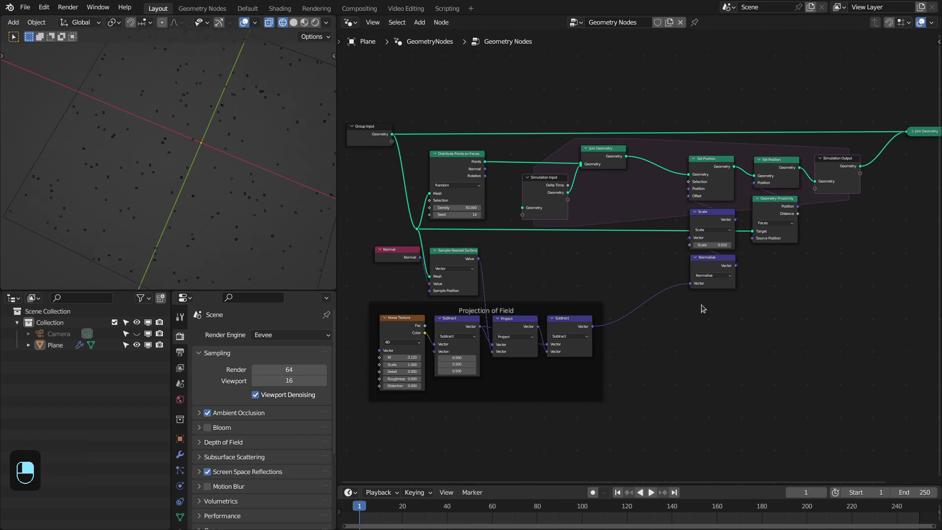
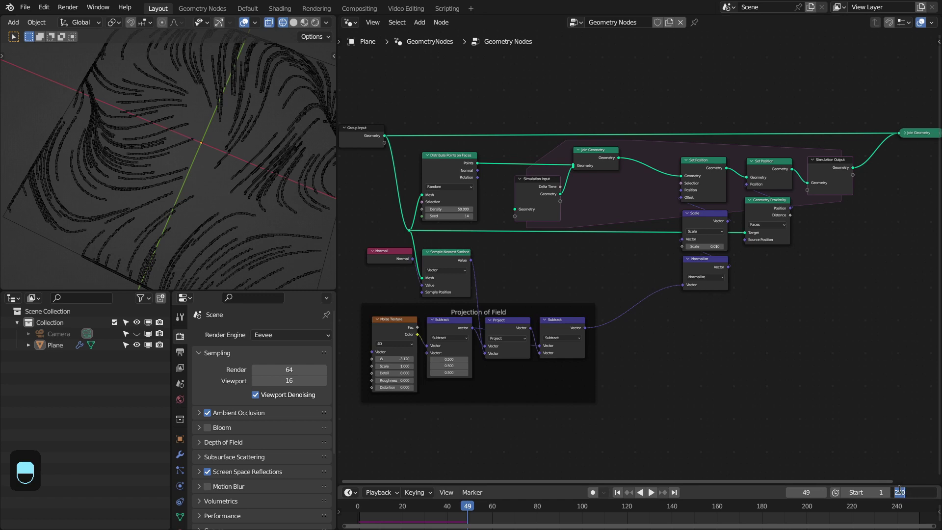
# - Add Set Point Radius fed by Scene Time through Map Range, frames 1–100 to radius 0.01–0.05
pyautogui.press('KP_0')
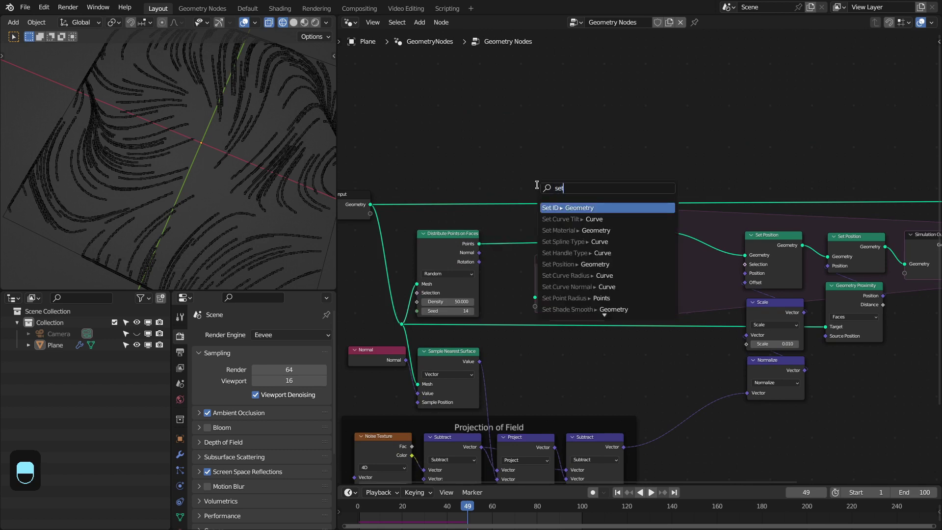
pyautogui.press('BackSpace')
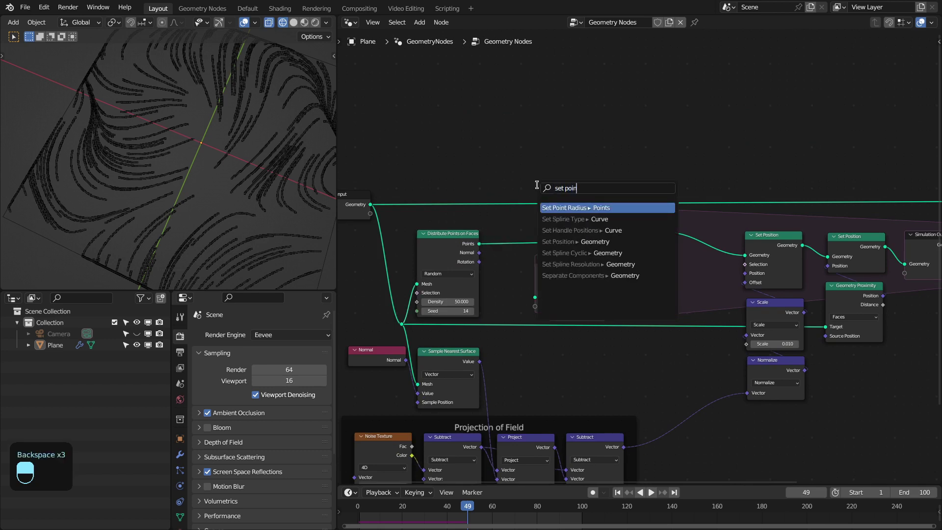
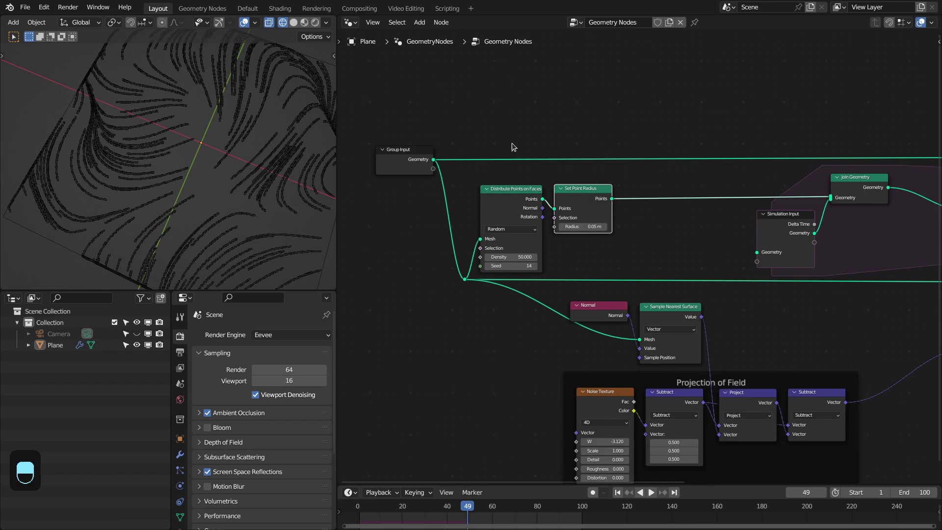
pyautogui.press('shift+a')
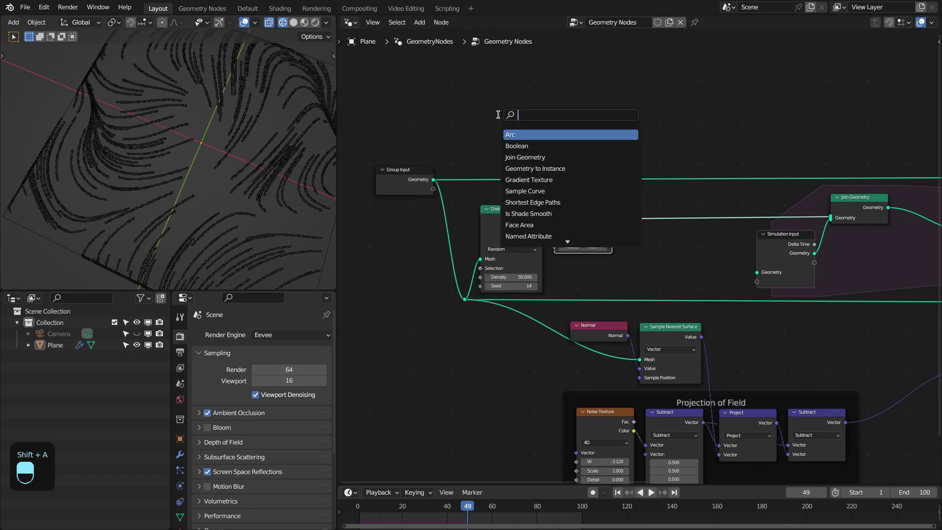
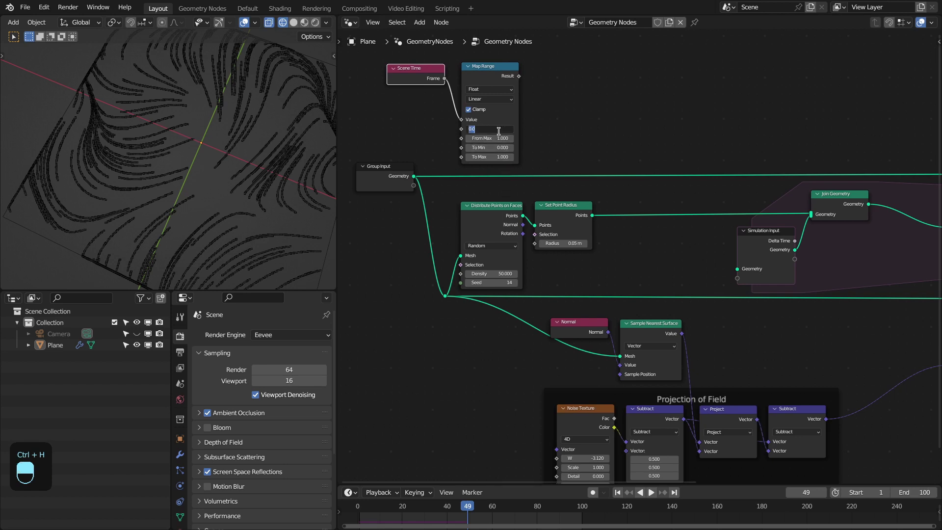
pyautogui.press('KP_0')
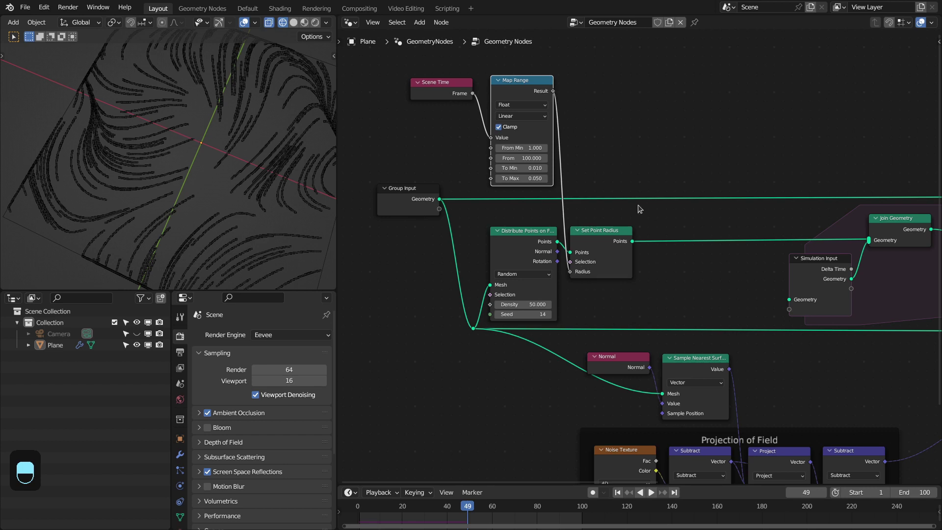
# - Preview the points in shaded display and rewind playback to frame 1
pyautogui.press('z')
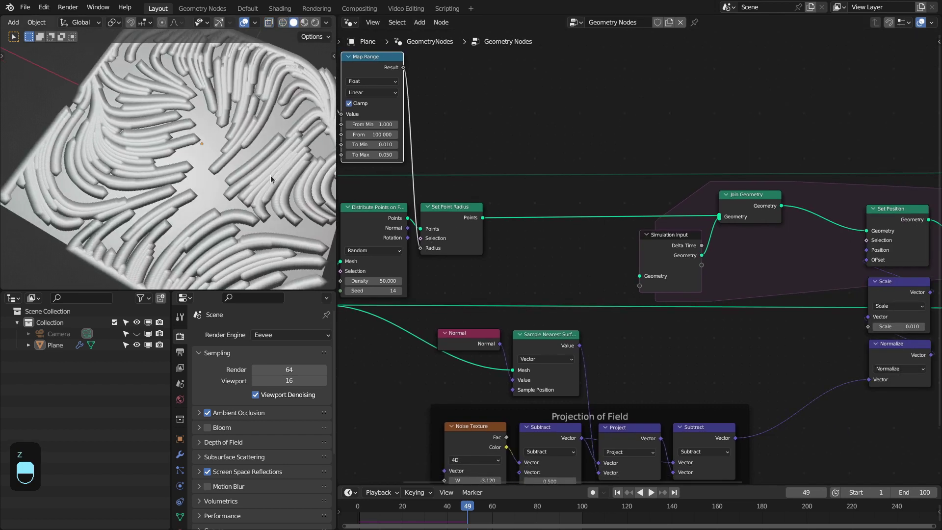
pyautogui.press('KP_7')
pyautogui.press('shift+Left')
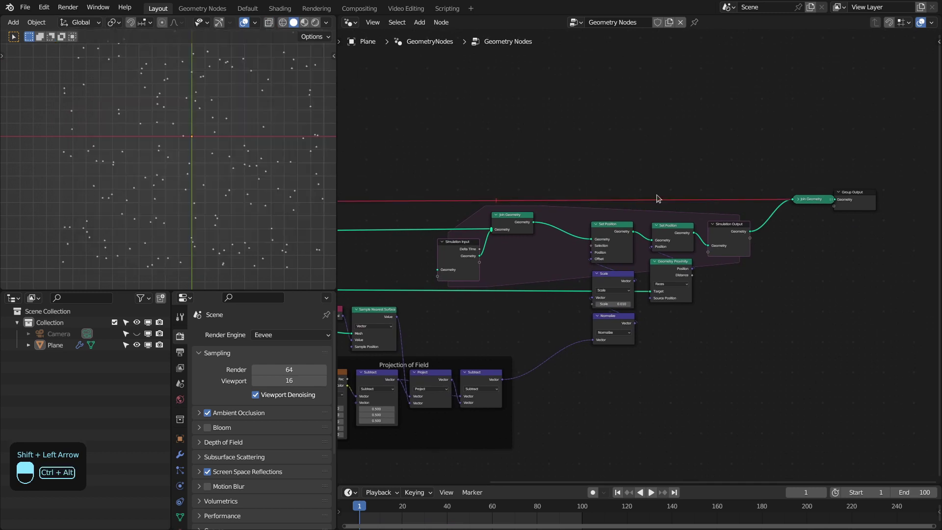
# - Frame the whole node tree and replay the strand growth several times to review the radius ramp
pyautogui.press('shift+Left')
pyautogui.press('space')
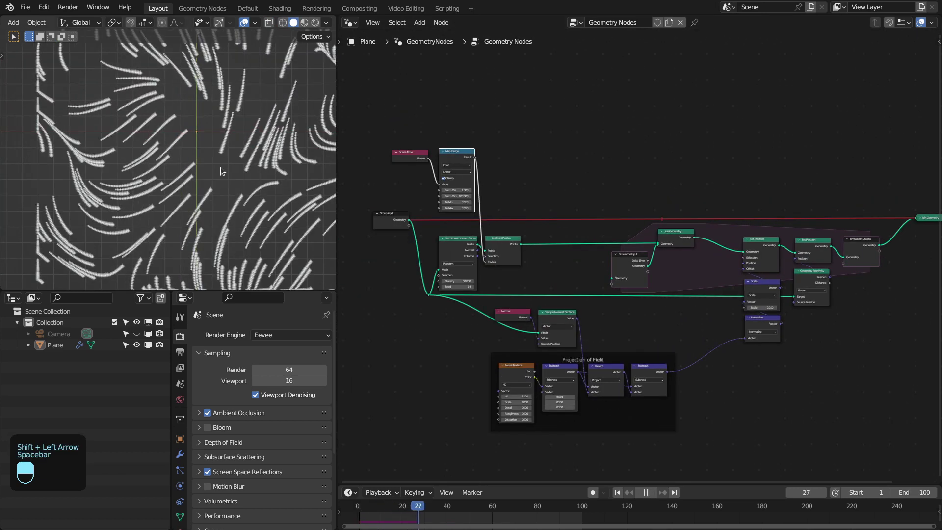
pyautogui.press('space')
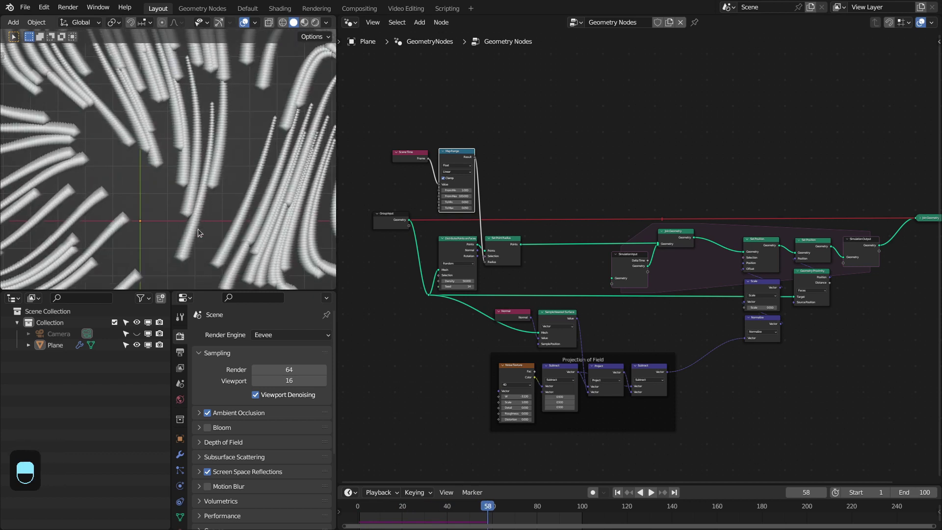
pyautogui.press('space')
pyautogui.press('space')
pyautogui.press('space')
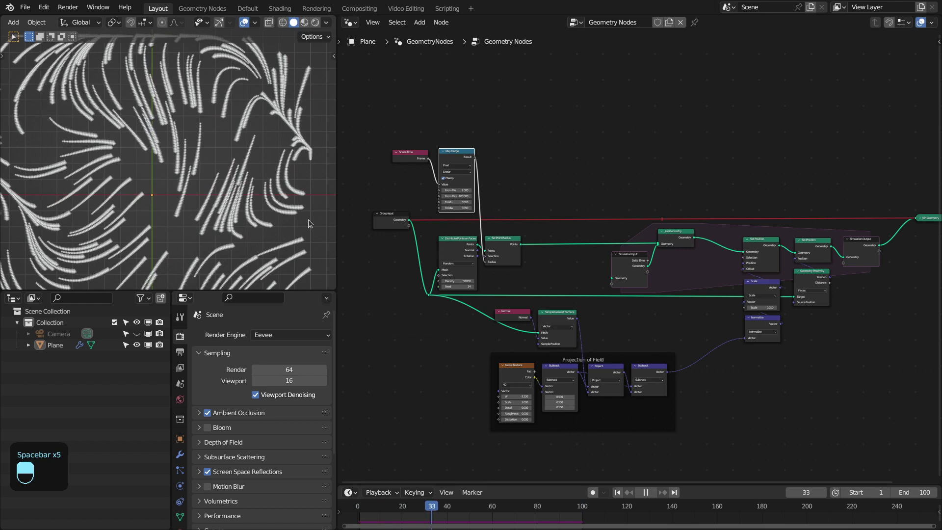
pyautogui.press('space')
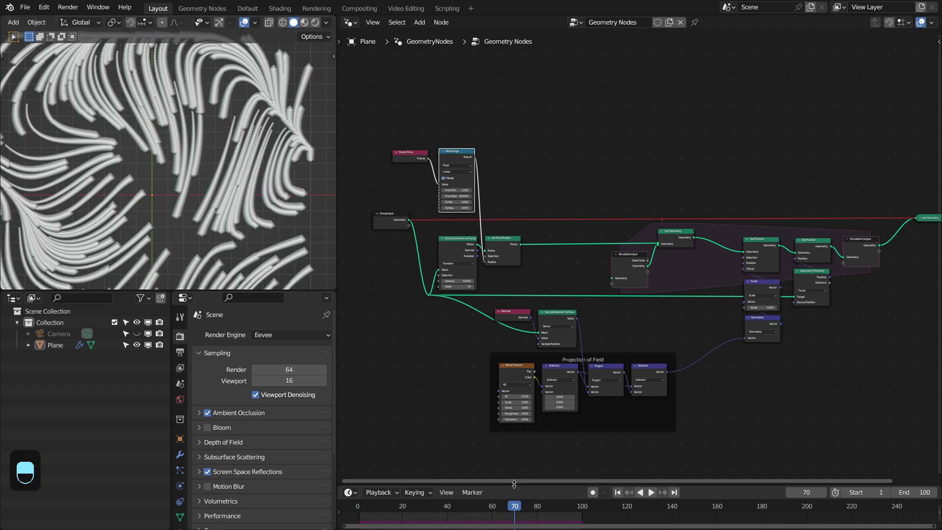
pyautogui.press('space')
pyautogui.press('space')
pyautogui.press('space')
# - Add a Random Value (0.03–0.06, seed 64) as the radius map's upper limit and replay with the editor maximized
pyautogui.moveTo(236, 186); pyautogui.dragTo(213, 151)
pyautogui.moveTo(236, 186); pyautogui.dragTo(680, 176)
pyautogui.press('space')
pyautogui.moveTo(475, 149); pyautogui.dragTo(680, 176)
pyautogui.press('shift+Left')
pyautogui.press('space')
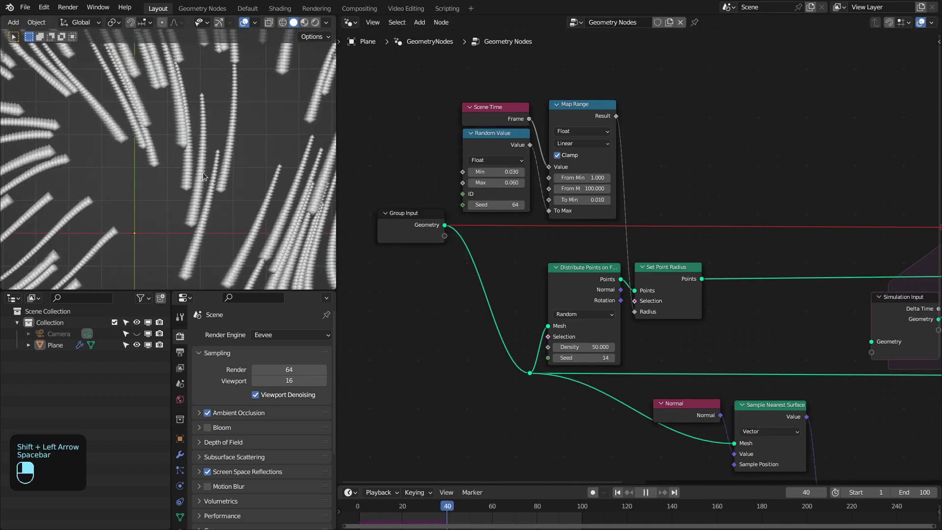
pyautogui.press('space')
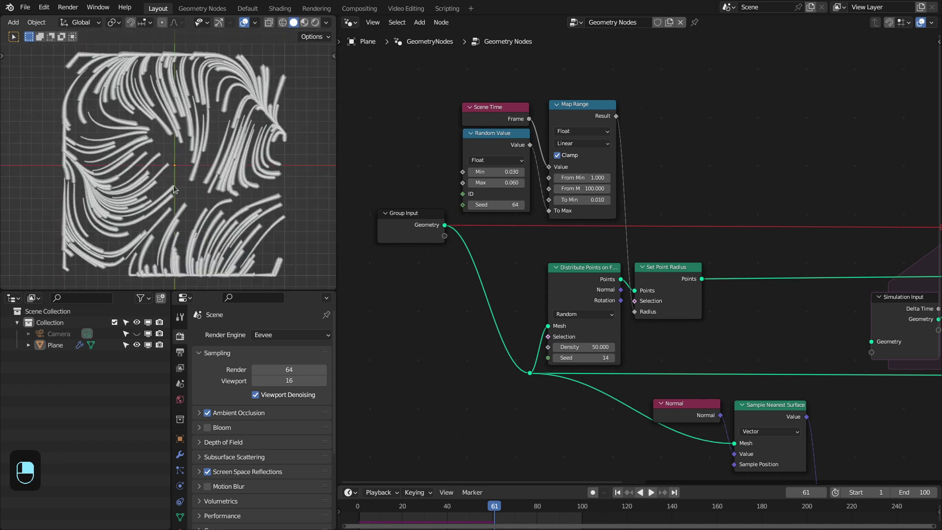
# - Instance a Curve Circle on the simulation output's points via Instance on Points before Group Output
pyautogui.middleClick(217, 137)
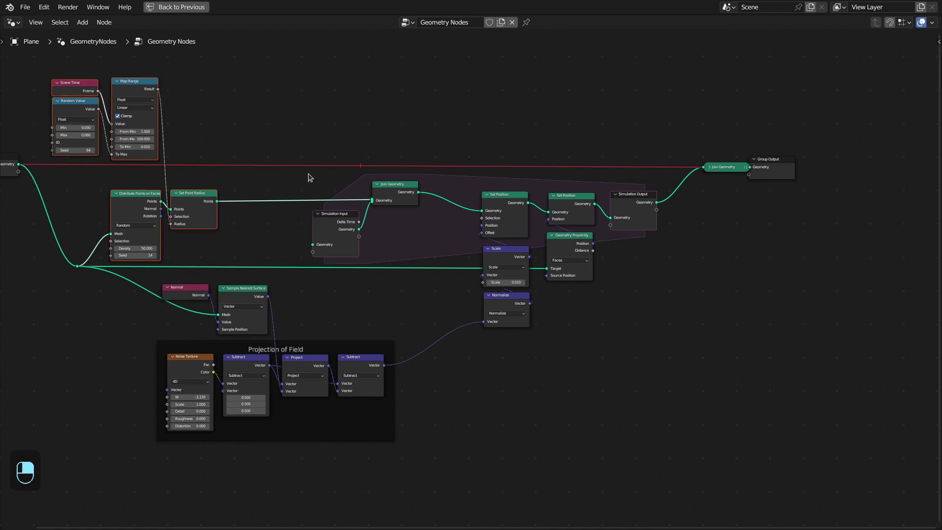
pyautogui.moveTo(509, 196); pyautogui.dragTo(616, 187)
pyautogui.click(616, 186)
pyautogui.press('ctrl+space')
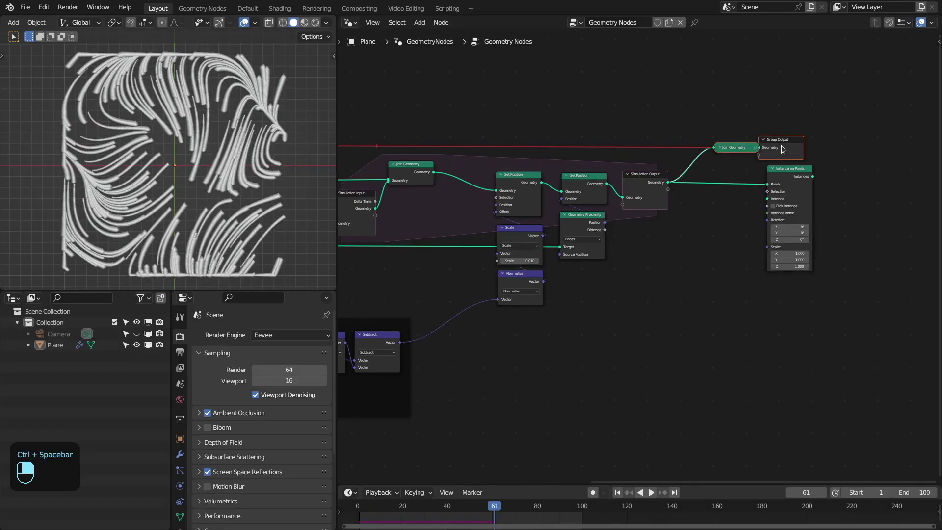
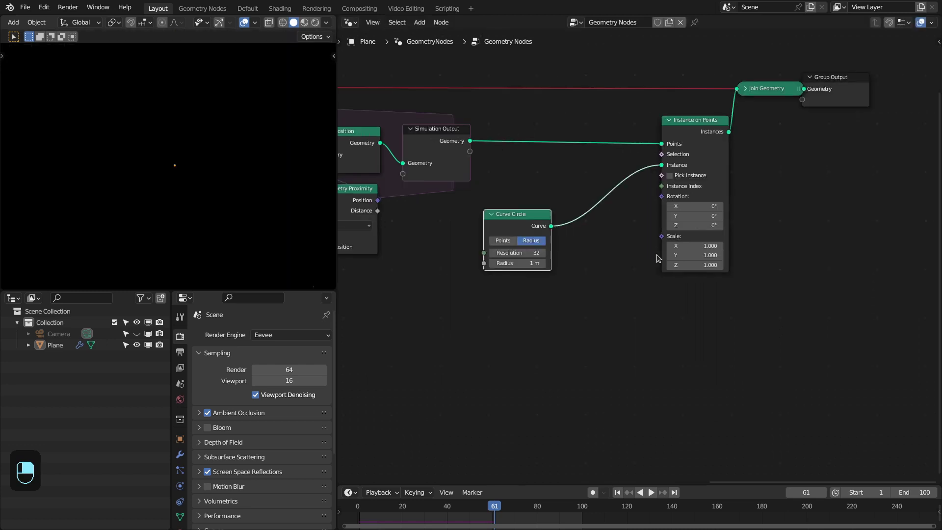
# - Insert Fill Curve between Curve Circle and Instance on Points, with a Radius node driving Scale
pyautogui.moveTo(652, 260); pyautogui.dragTo(156, 160)
pyautogui.press('shift+Left')
pyautogui.press('space')
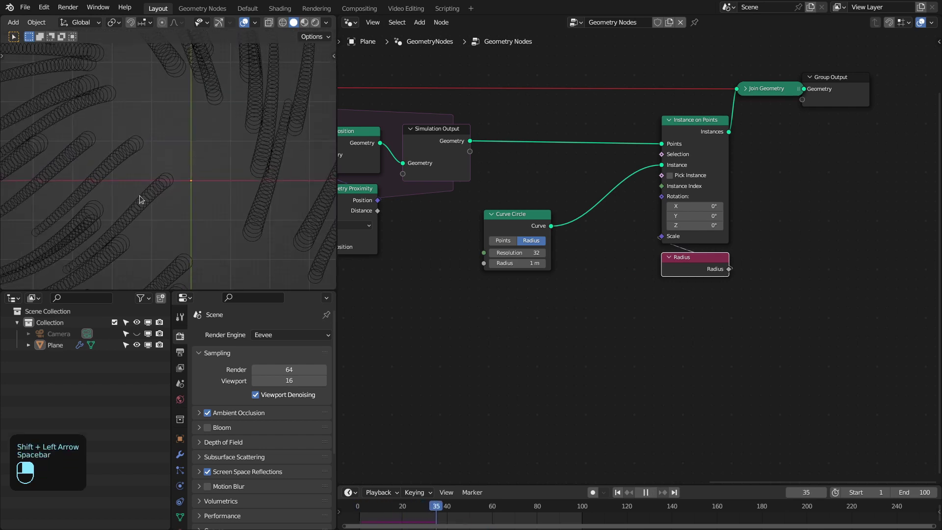
pyautogui.press('space')
pyautogui.moveTo(161, 166); pyautogui.dragTo(515, 215)
pyautogui.press('z')
pyautogui.middleClick(515, 215)
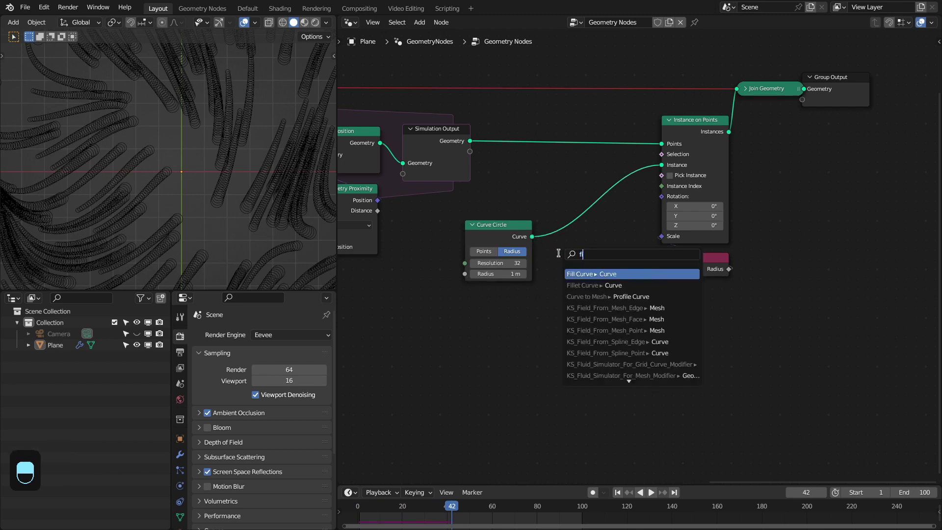
pyautogui.click(586, 236)
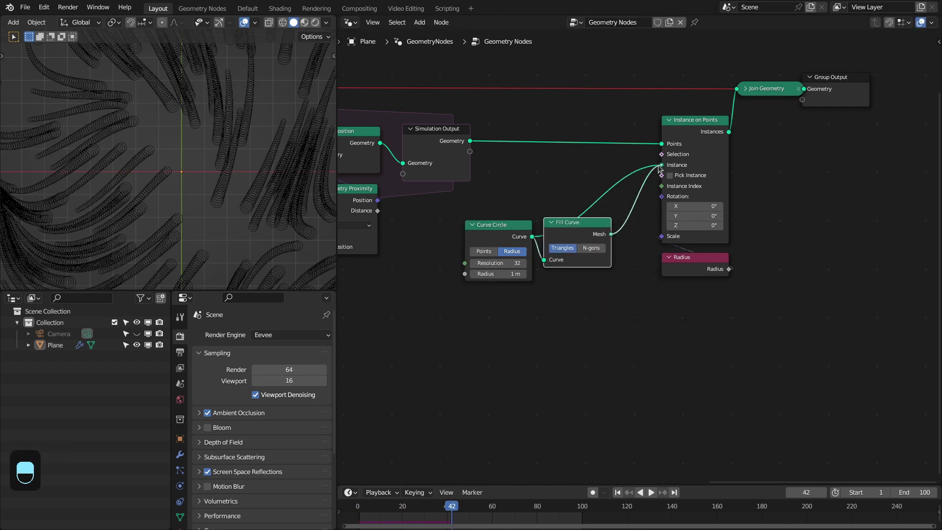
# - Enlarge the 3D view and replay the growth to inspect the stacked-disc strands
pyautogui.press('n')
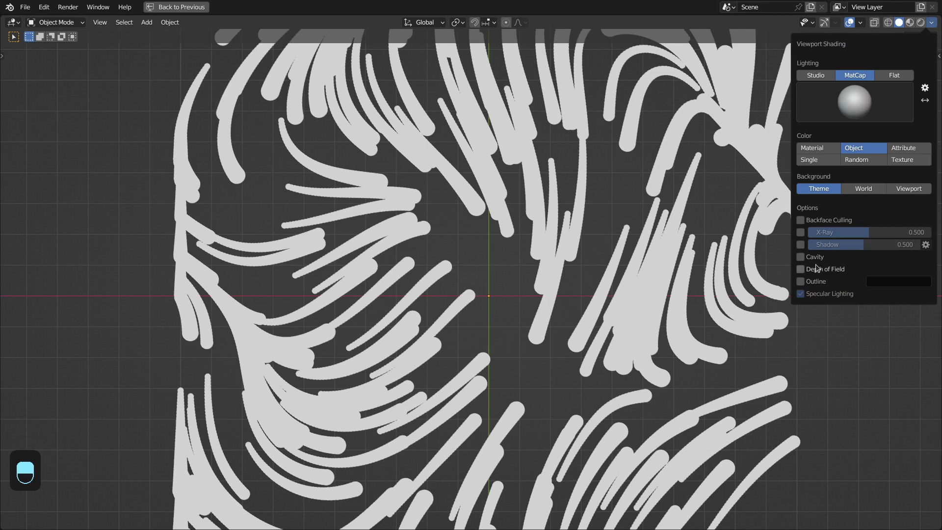
pyautogui.press('n')
pyautogui.press('n')
pyautogui.press('ctrl+space')
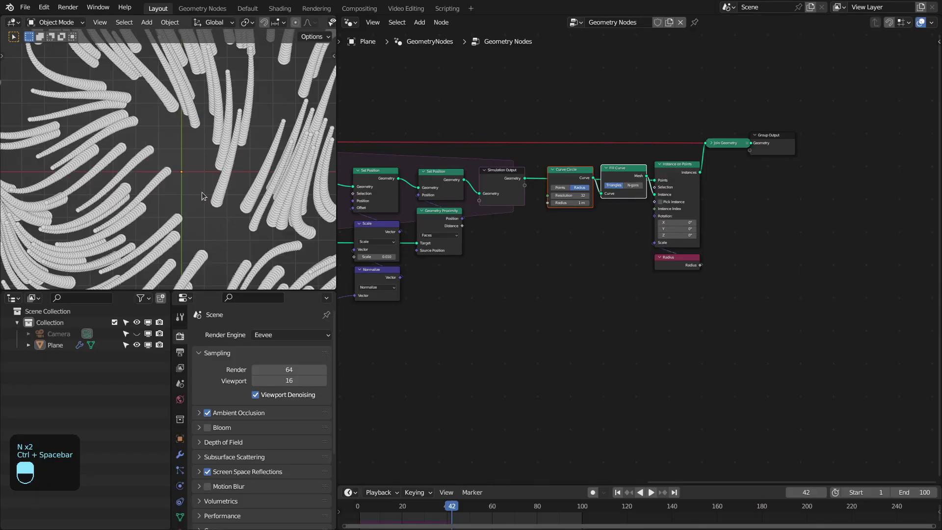
pyautogui.press('shift+Left')
pyautogui.press('space')
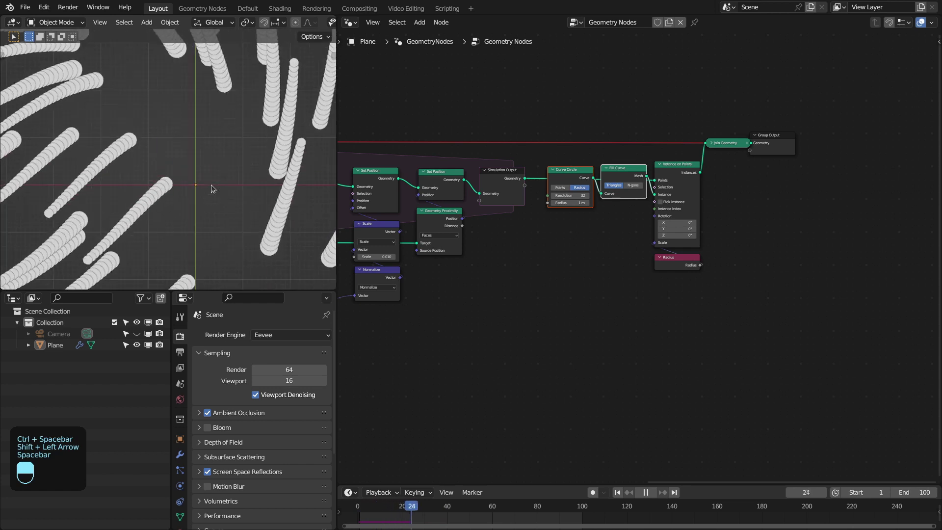
pyautogui.press('space')
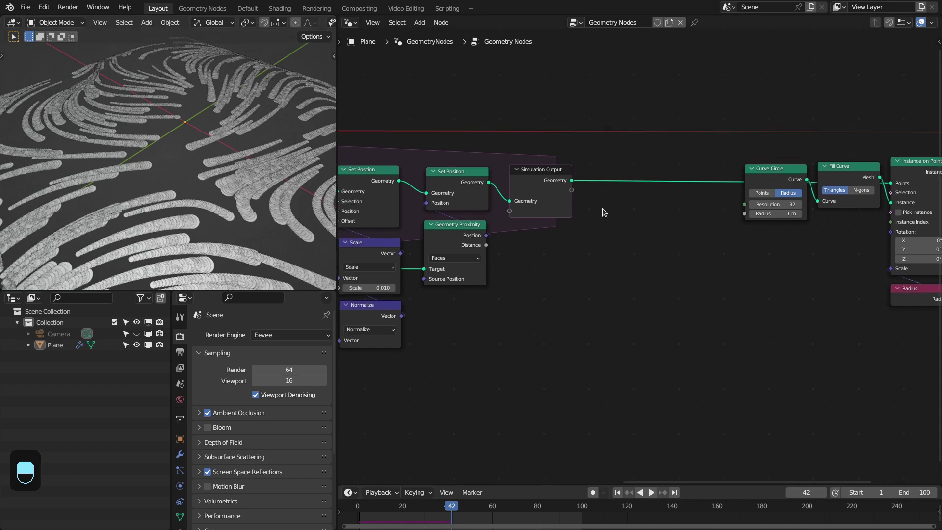
# - Add Set Position offset from Scale and a Map Range remapping radius 0.01–0.06 to 0–1, entering the Z value
pyautogui.press('shift+a')
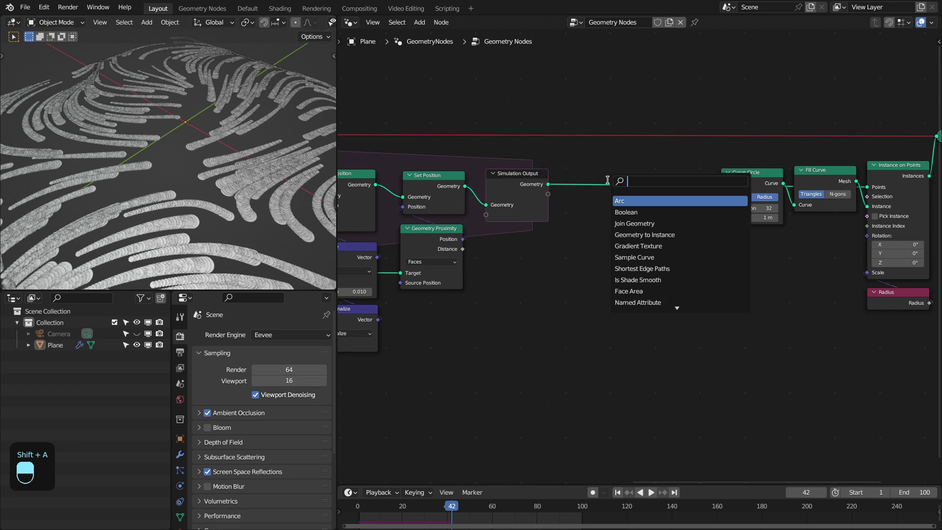
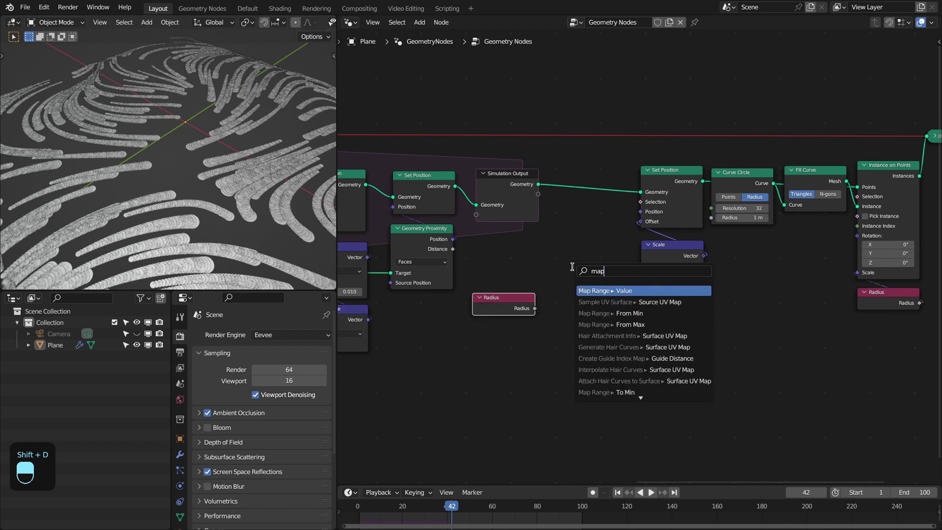
pyautogui.click(623, 313)
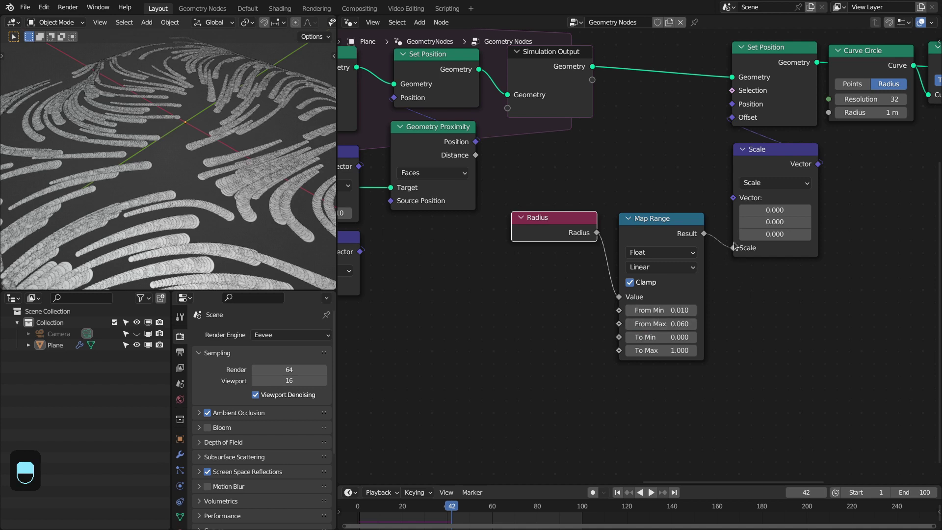
pyautogui.press('KP_1')
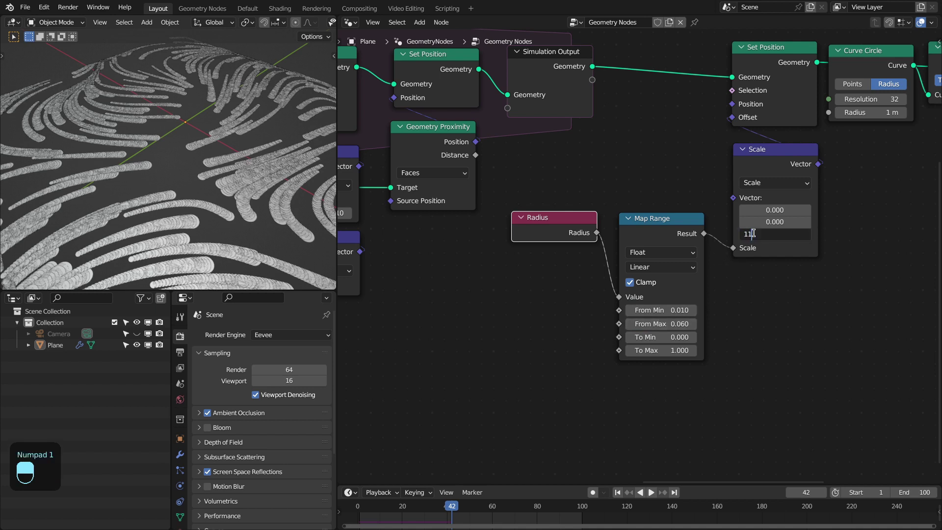
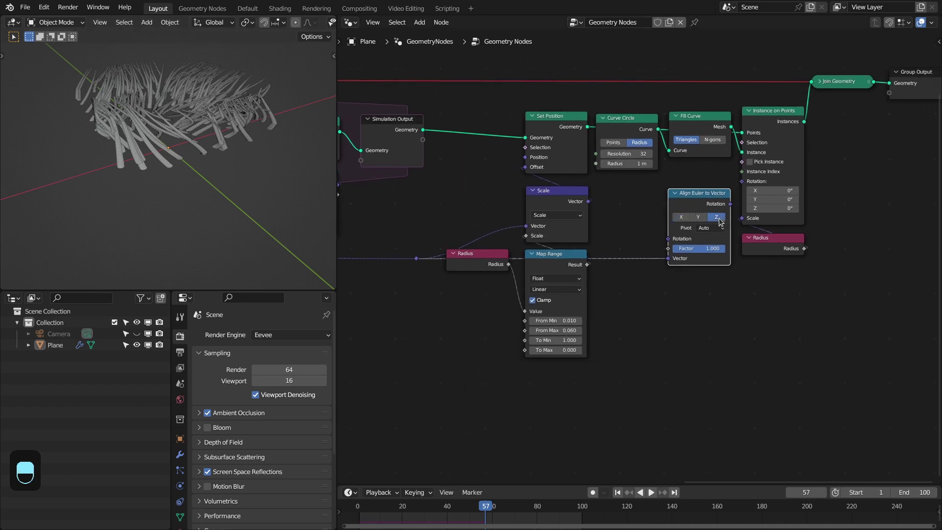
# - Enable Timings in the node editor overlays and orbit around the flow-aligned tube strands
pyautogui.moveTo(732, 202); pyautogui.dragTo(567, 313)
pyautogui.press('ctrl+space')
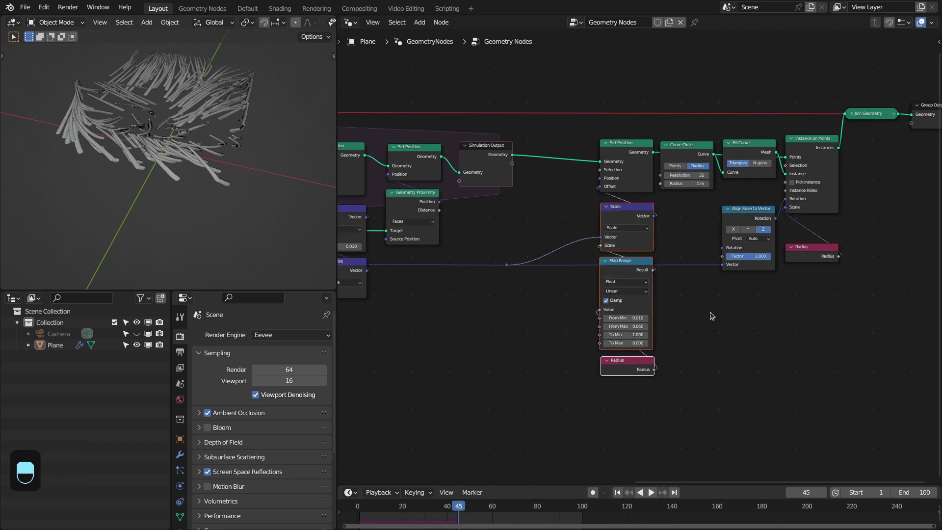
pyautogui.moveTo(752, 303); pyautogui.dragTo(677, 256)
pyautogui.press('ctrl+space')
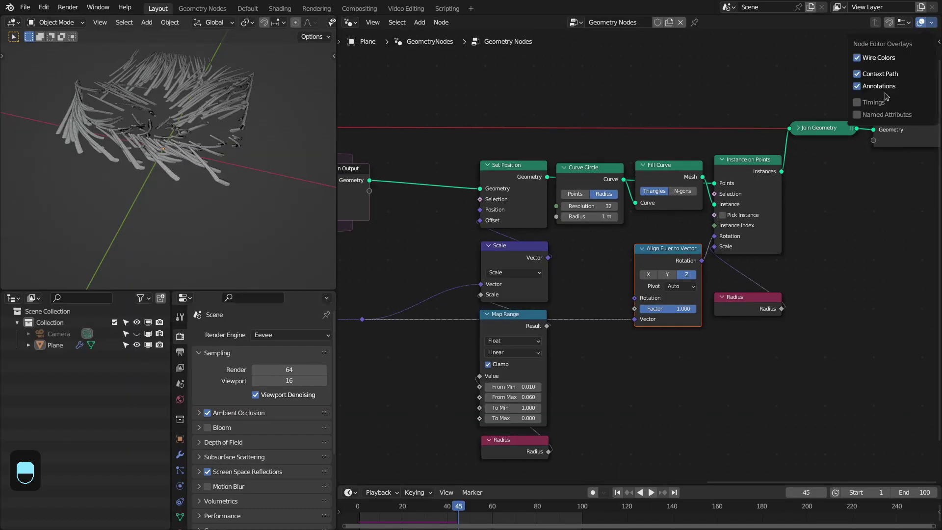
# - Rewind and replay the animation to watch the thick tube-like strands grow
pyautogui.middleClick(670, 97)
pyautogui.press('shift+Left')
pyautogui.press('space')
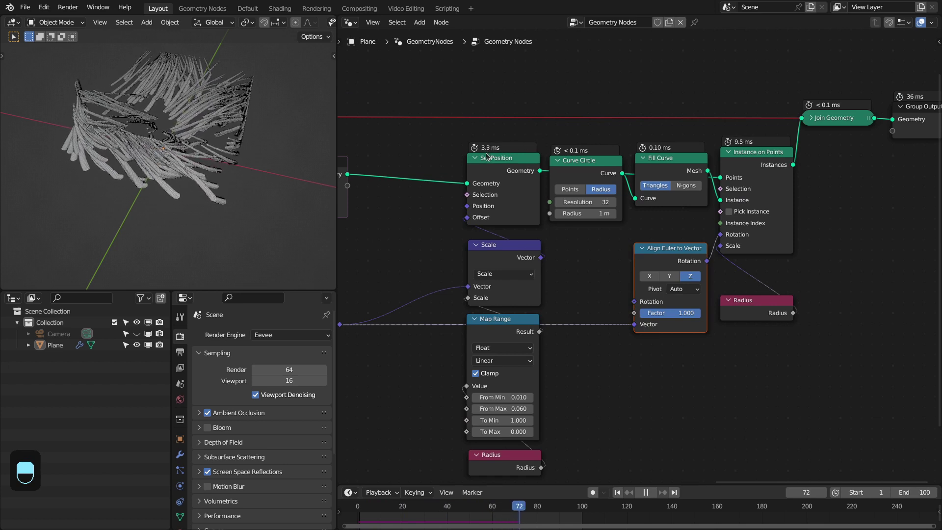
pyautogui.press('space')
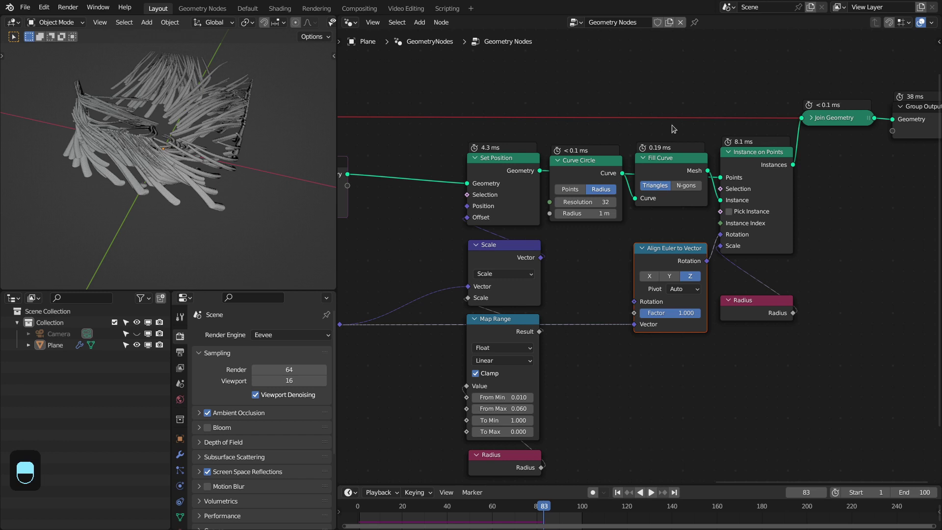
# - Add a Capture Attribute (Vector, Point) after the simulation output and replay to check disc alignment
pyautogui.press('shift+a')
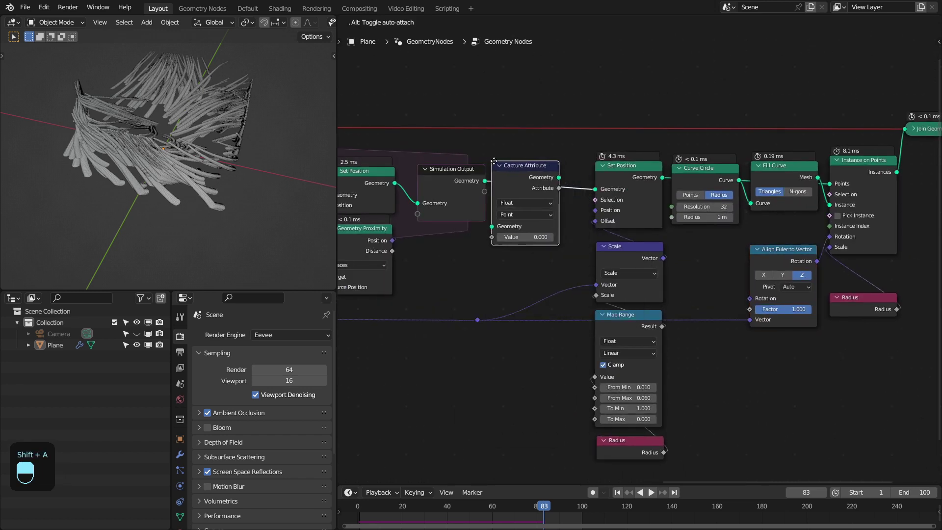
pyautogui.click(519, 189)
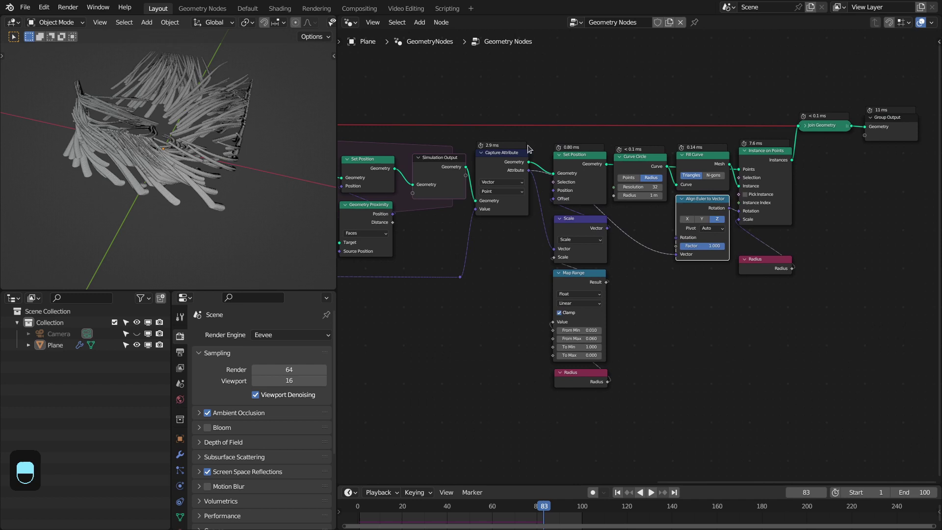
pyautogui.press('shift+Left')
pyautogui.press('space')
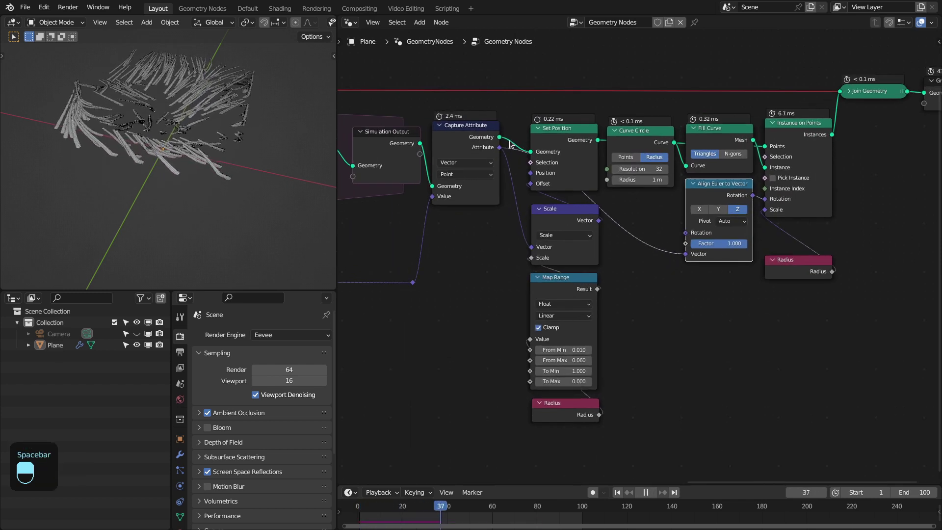
pyautogui.press('space')
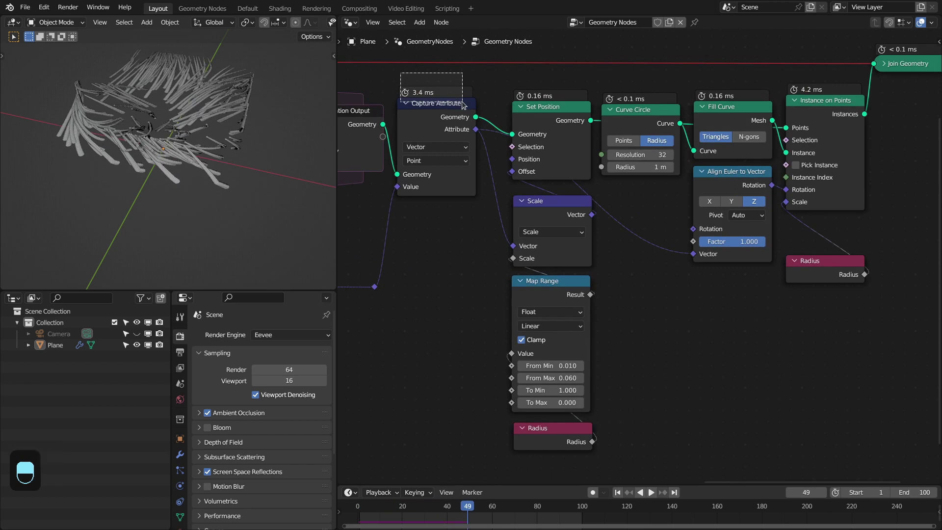
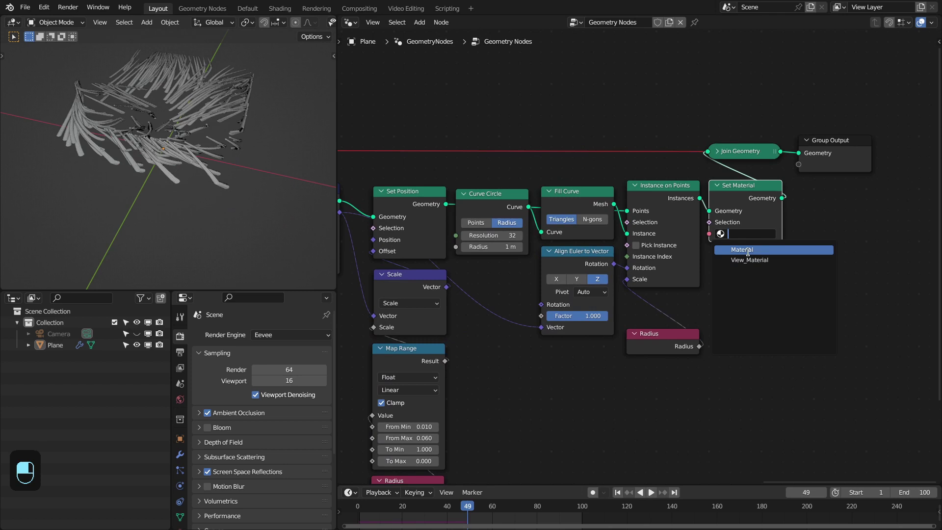
# - Set the material's Attribute node to read radius_x from the Instancer and wire its color toward the shader
pyautogui.press('ctrl+space')
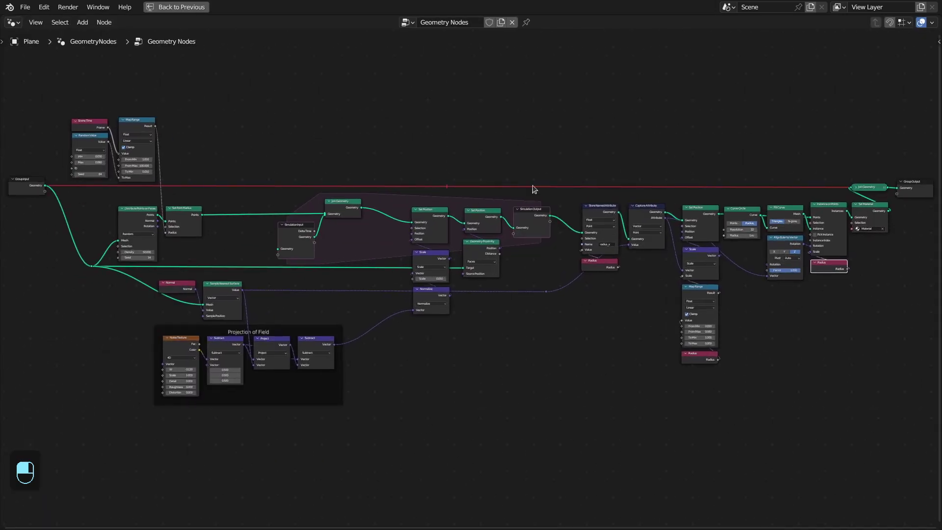
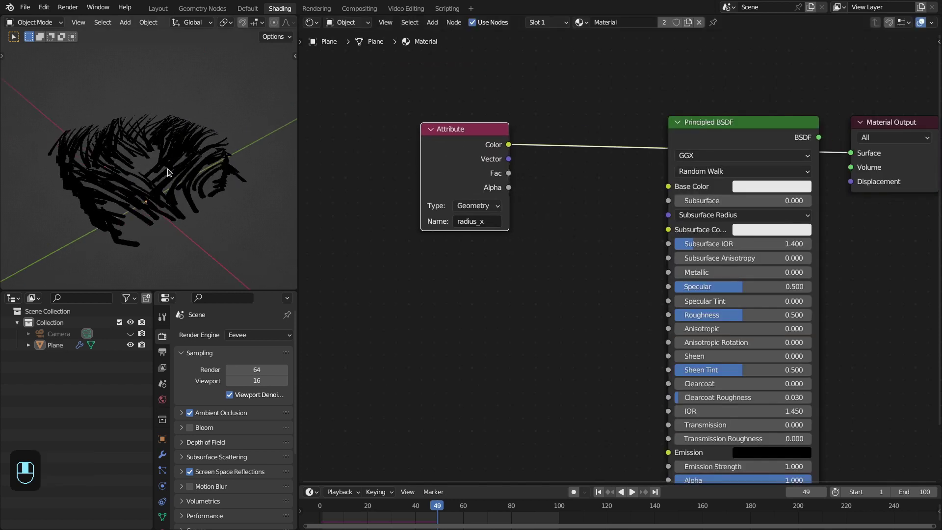
pyautogui.moveTo(463, 199); pyautogui.dragTo(649, 170)
pyautogui.moveTo(649, 171); pyautogui.dragTo(781, 190)
pyautogui.moveTo(781, 191); pyautogui.dragTo(700, 124)
pyautogui.moveTo(700, 125); pyautogui.dragTo(278, 11)
pyautogui.click(279, 10)
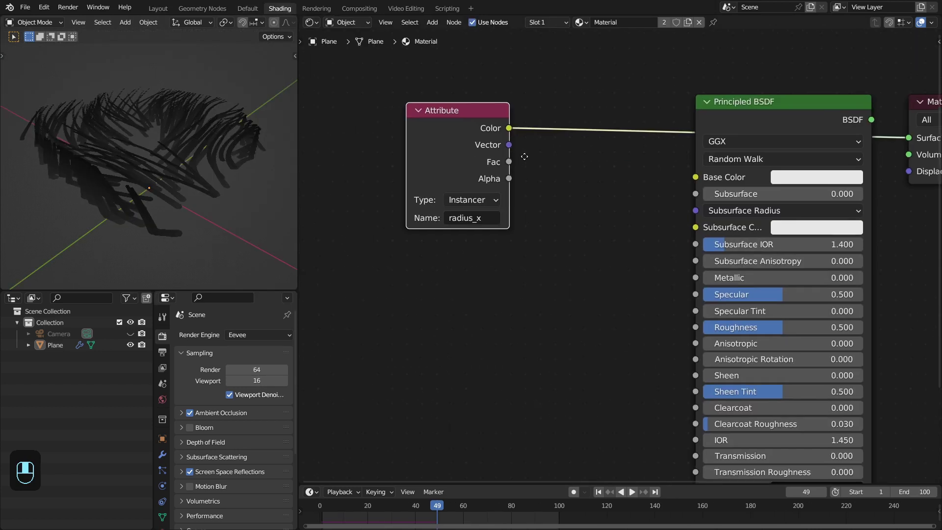
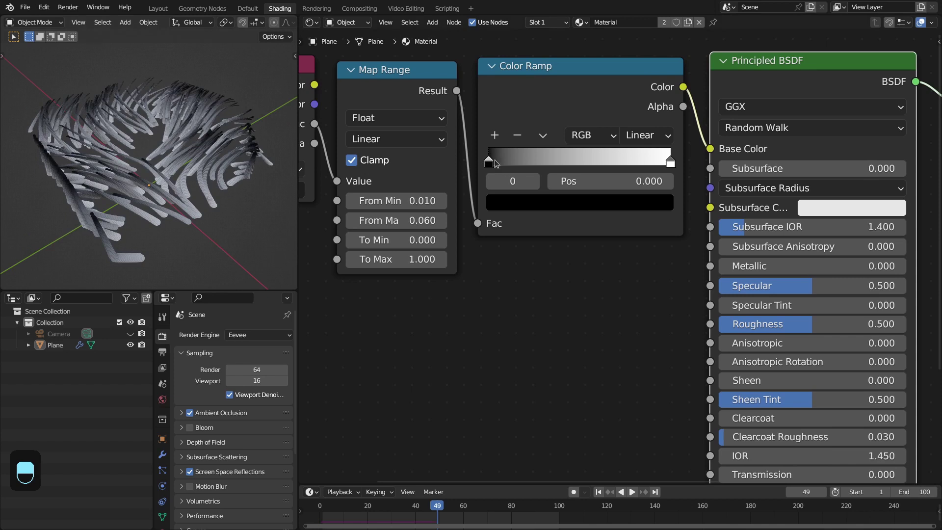
# - Pick red for the gradient's left stop and play the growing red-to-pink strands full screen, then restore the layout
pyautogui.moveTo(564, 205); pyautogui.dragTo(160, 12)
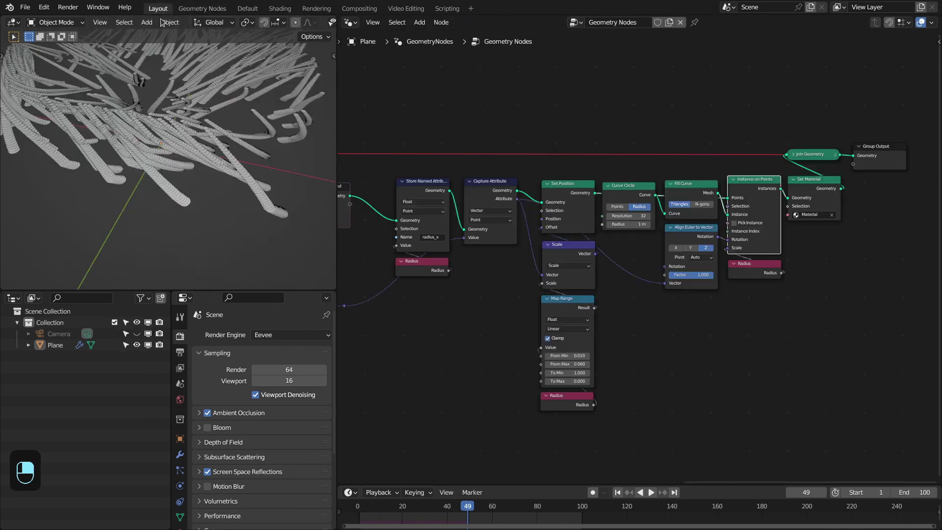
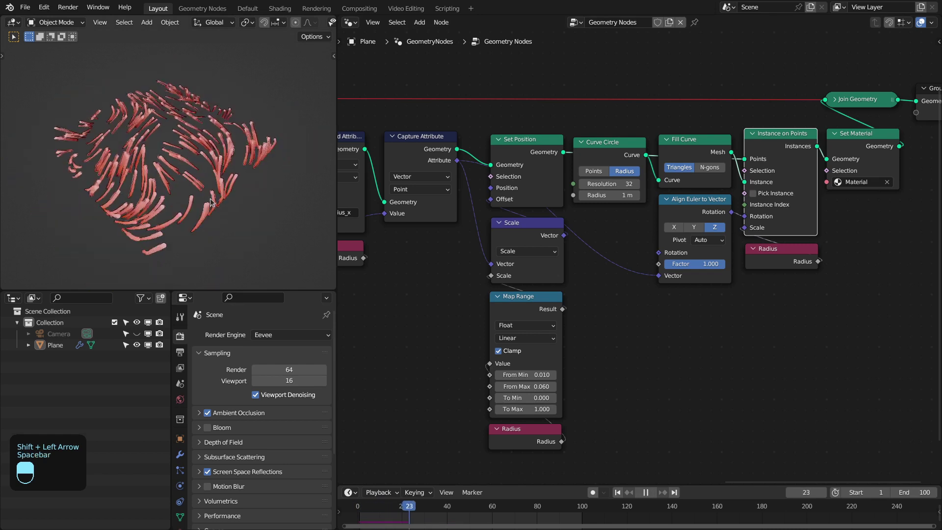
pyautogui.press('ctrl+space')
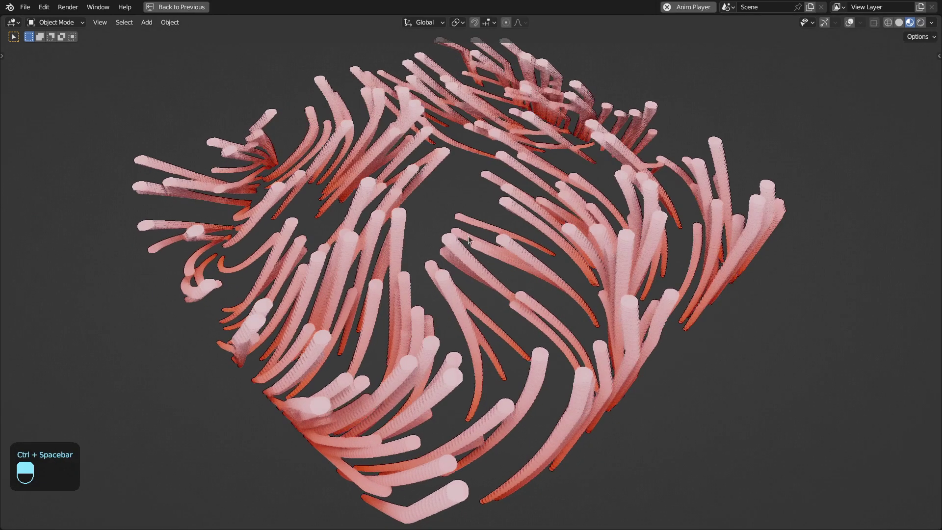
pyautogui.press('space')
pyautogui.press('space')
pyautogui.press('space')
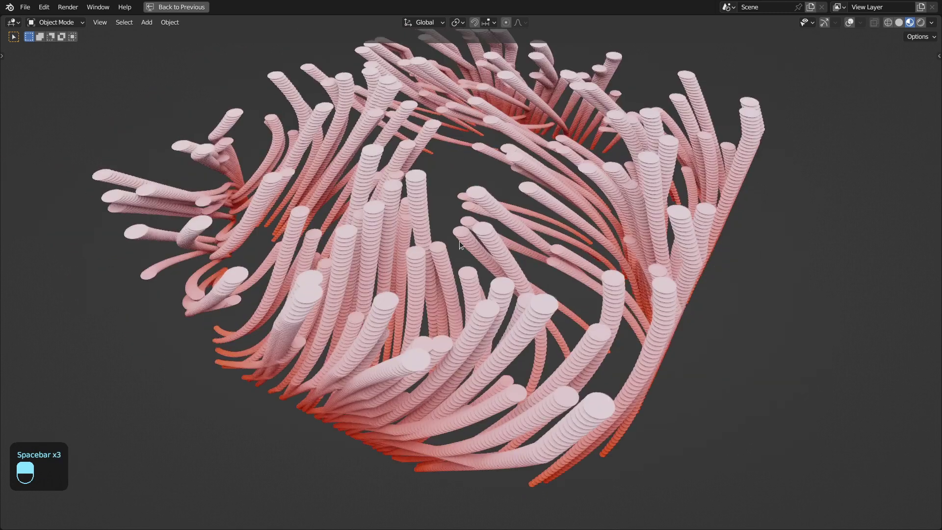
pyautogui.press('ctrl+space')
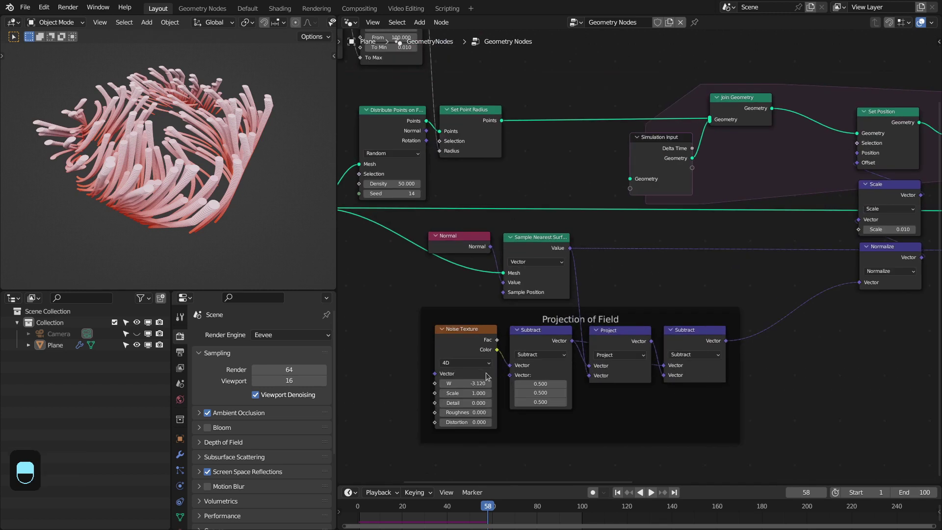
# - Set the Noise Texture W to 1, replay the new strand pattern, and begin renaming the node group
pyautogui.press('space')
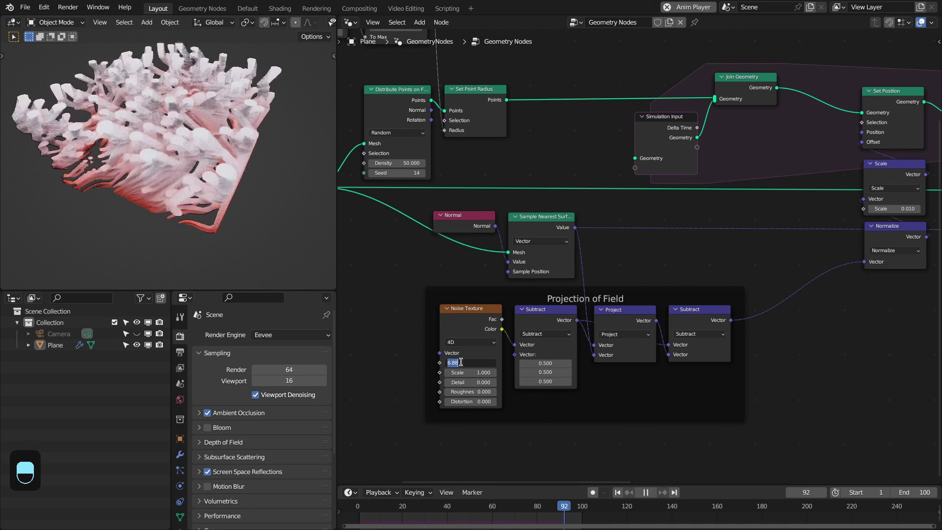
pyautogui.press('shift+Left')
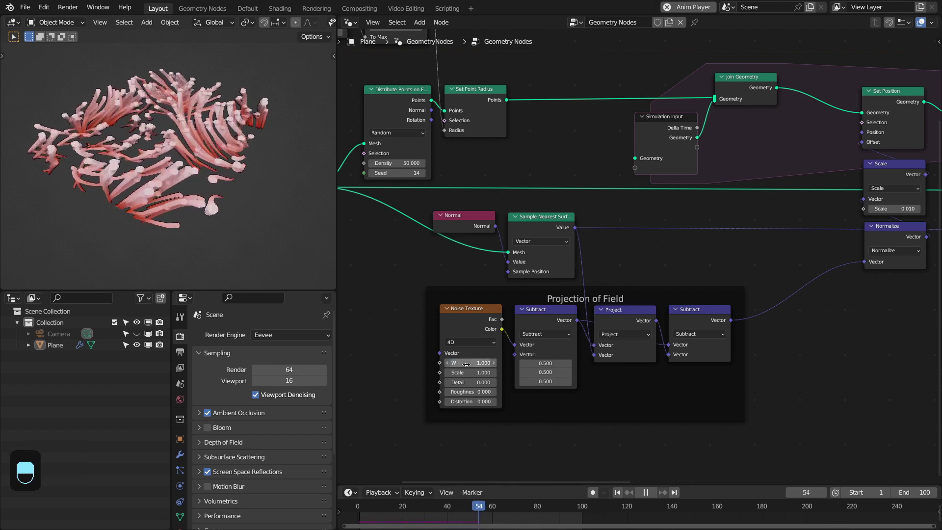
pyautogui.press('space')
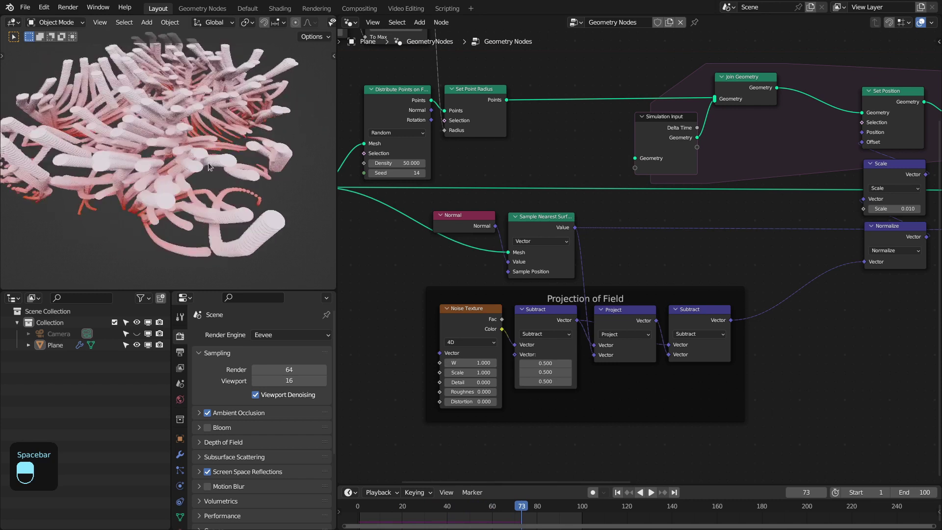
pyautogui.click(659, 24)
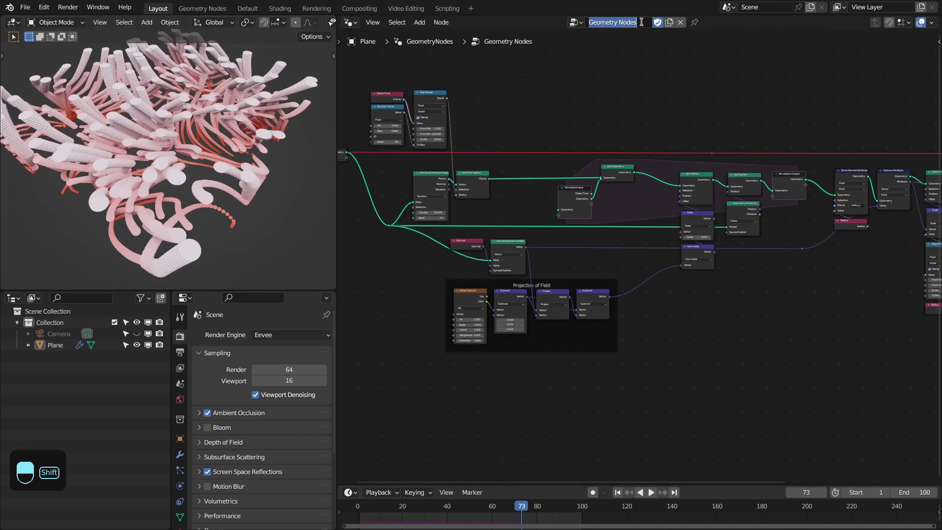
# - Name the group Print_Effect, hide the plane, and add a 6-subdivision Ico Sphere
pyautogui.press('f')
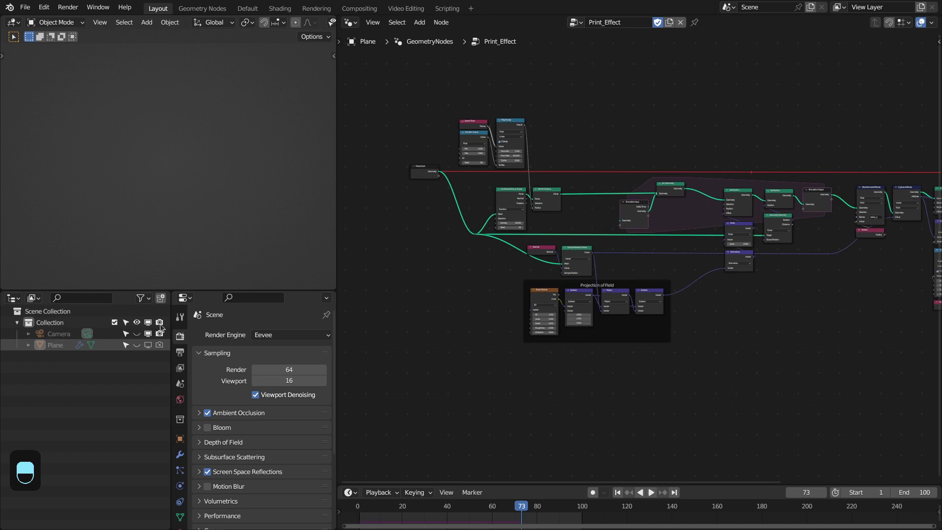
pyautogui.press('z')
pyautogui.press('shift+a')
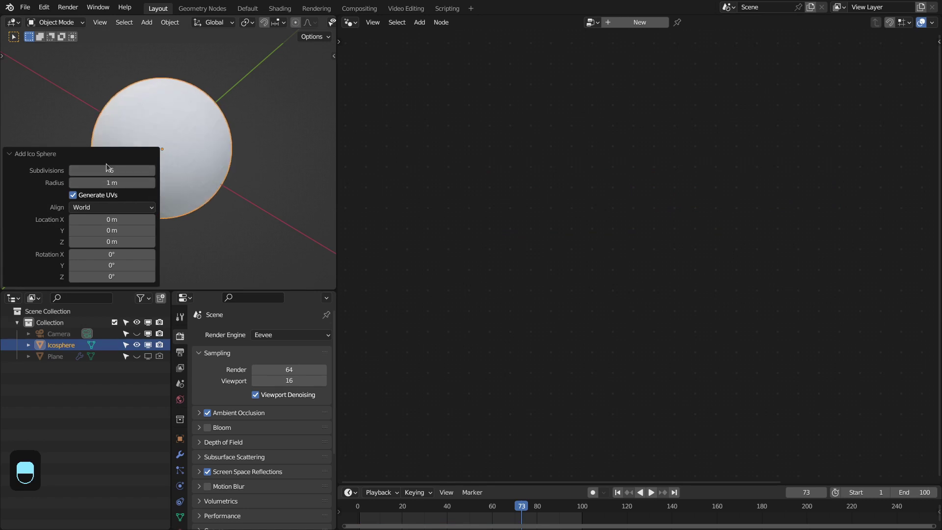
# - Assign Print_Effect to the icosphere and invert the Map Range radius to 0.2–0
pyautogui.click(185, 443)
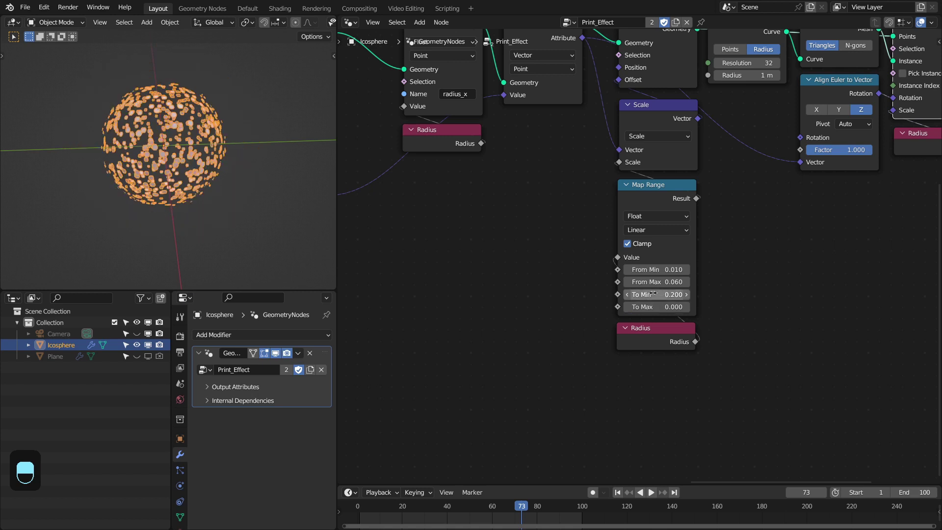
pyautogui.press('alt+a')
pyautogui.press('z')
pyautogui.press('z')
pyautogui.press('z')
# - Lower Distribute Points density to 20 and play the red-to-pink strand growth over the sphere
pyautogui.press('space')
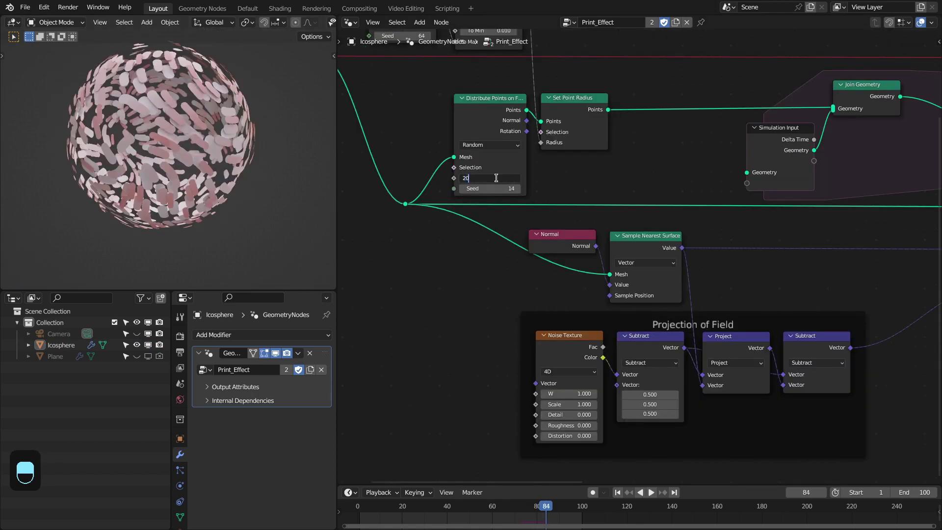
pyautogui.press('shift+Left')
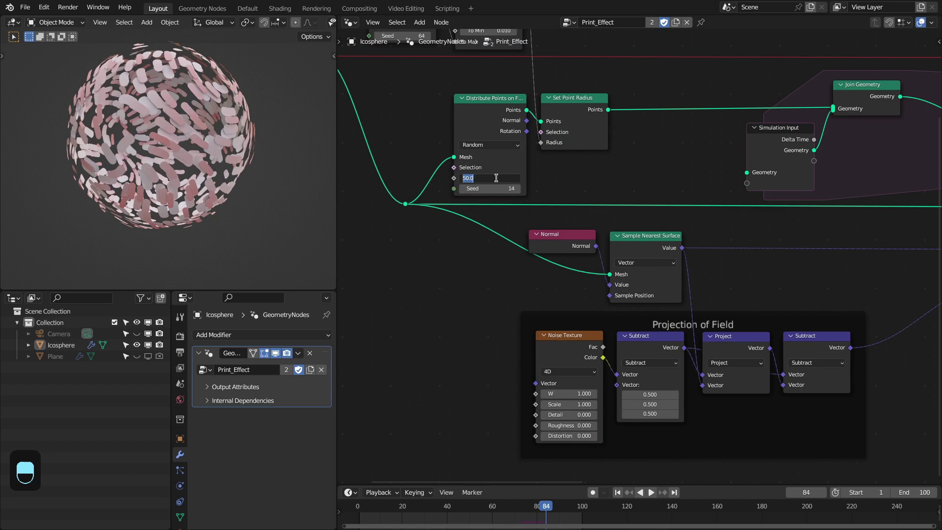
pyautogui.press('shift+Left')
pyautogui.press('space')
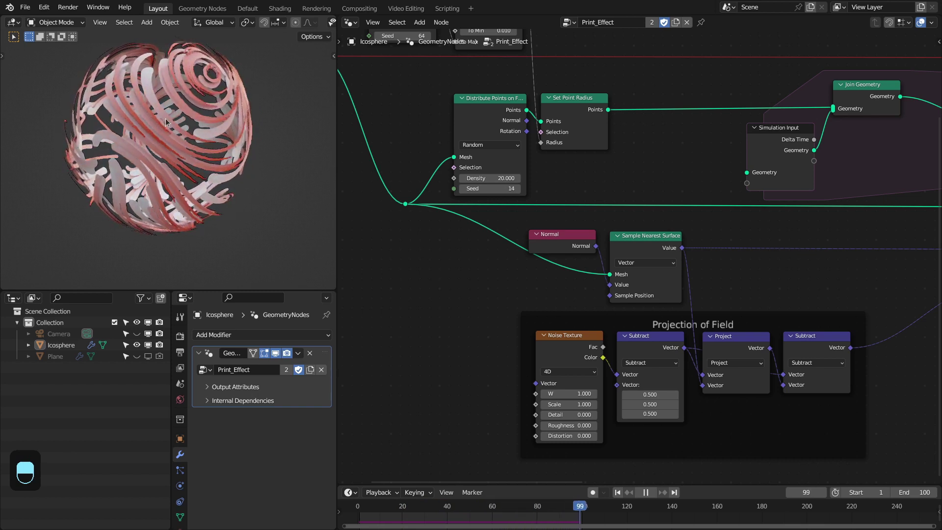
pyautogui.press('ctrl+space')
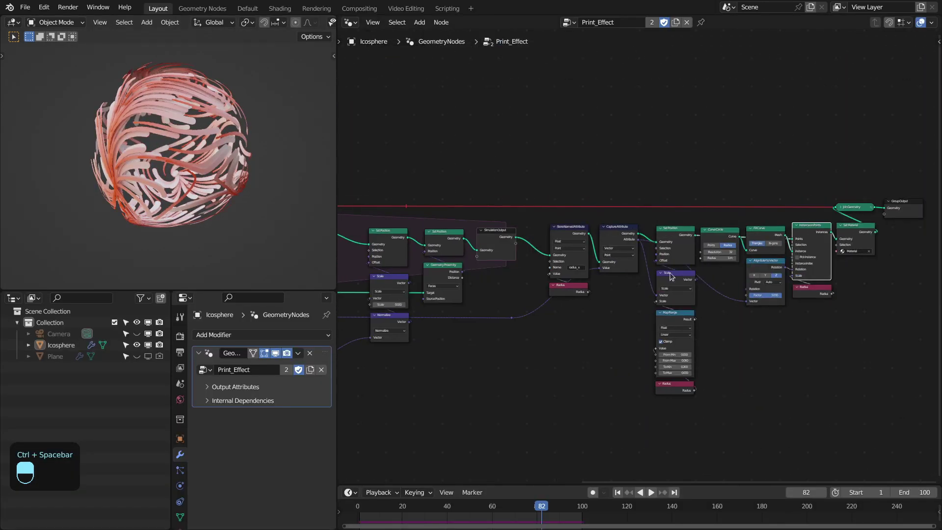
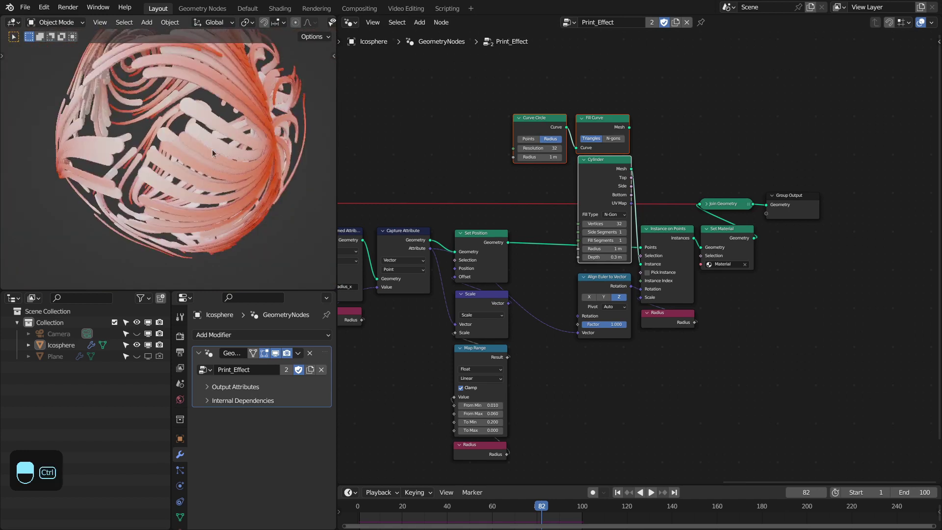
# - Maximize the viewport to inspect the 0.3 m cylinder-based tube strands on the sphere
pyautogui.press('ctrl+space')
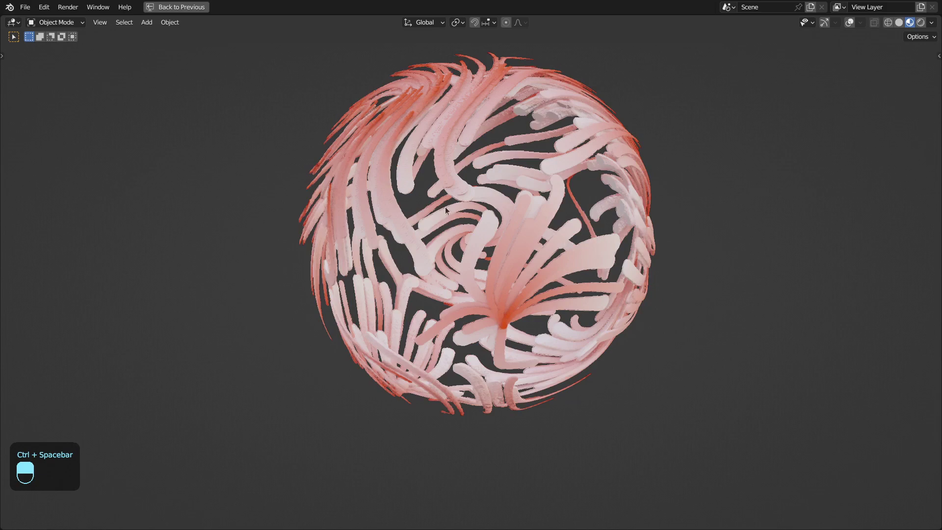
pyautogui.moveTo(424, 398); pyautogui.dragTo(120, 309)
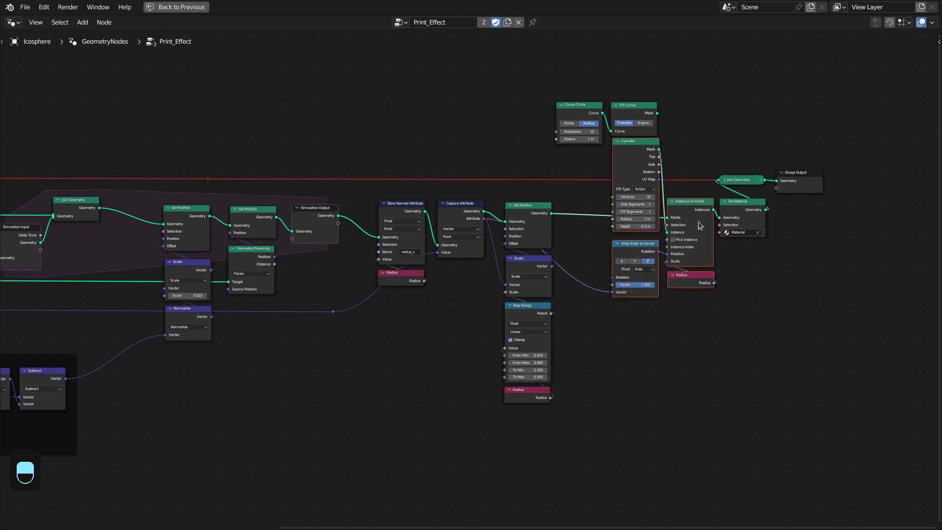
pyautogui.moveTo(705, 286); pyautogui.dragTo(599, 410)
pyautogui.moveTo(530, 175); pyautogui.dragTo(598, 410)
pyautogui.press('ctrl+space')
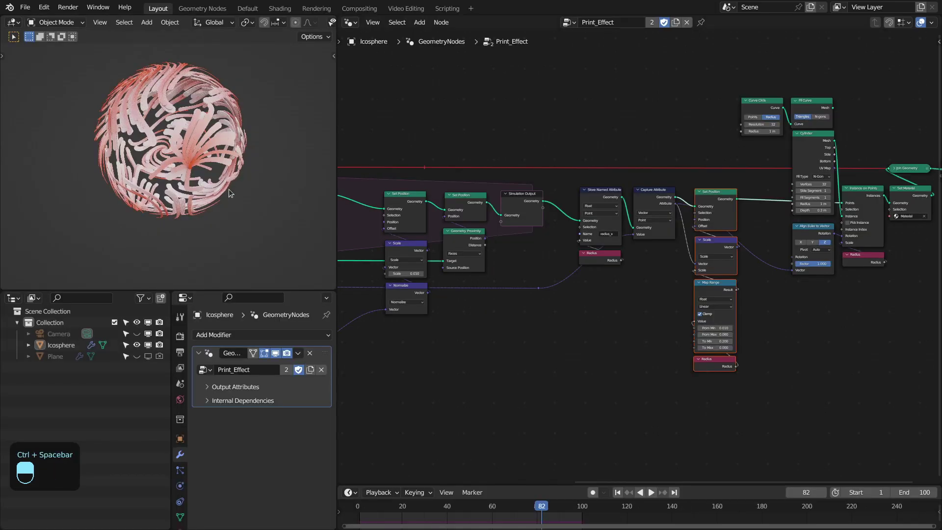